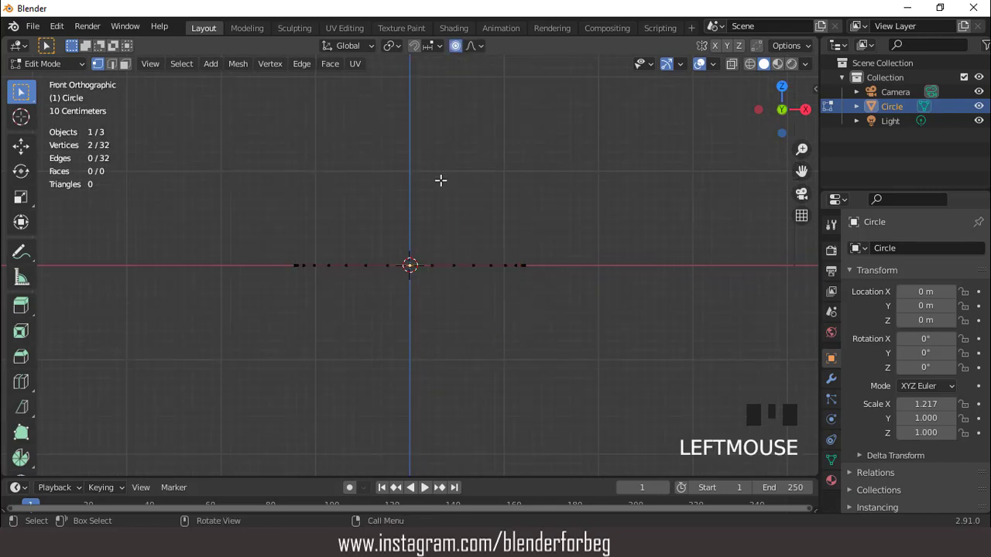
Dip the ring's middle vertices with proportional falloff and tilt the whole ring about 12° on Y
key(g)
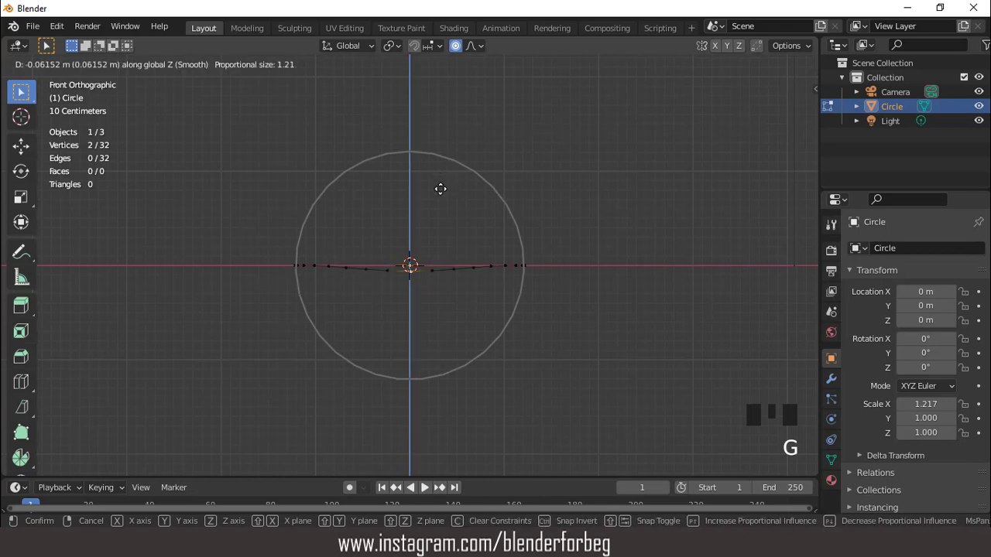
key(Tab)
key(r)
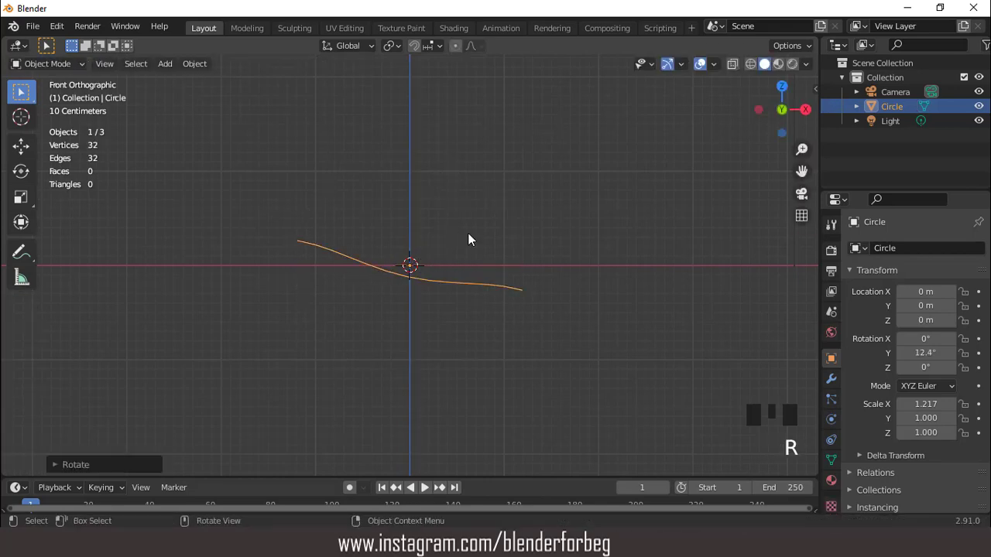
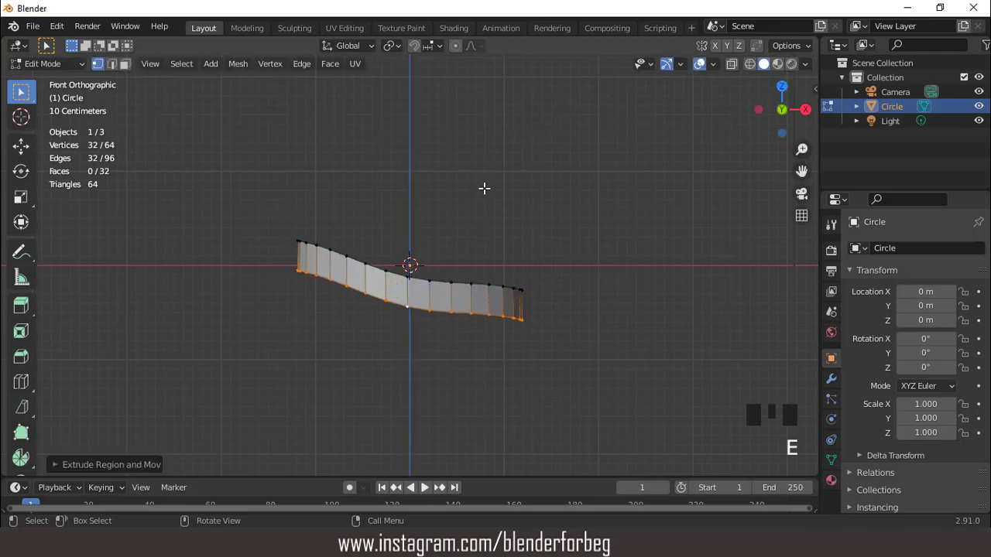
Flatten the wall's bottom edge to one height, lower and narrow it, then extrude a lower band
key(s)
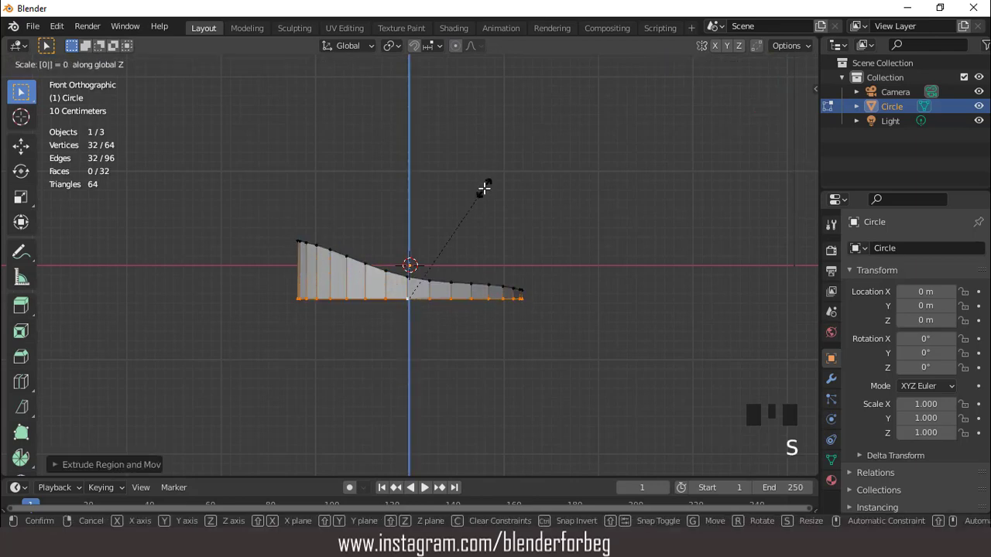
key(g)
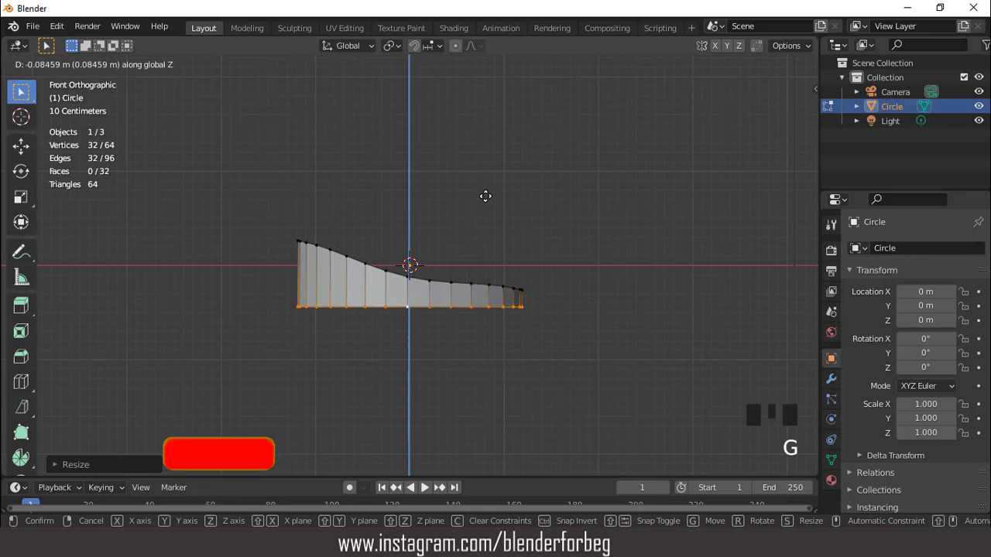
key(s)
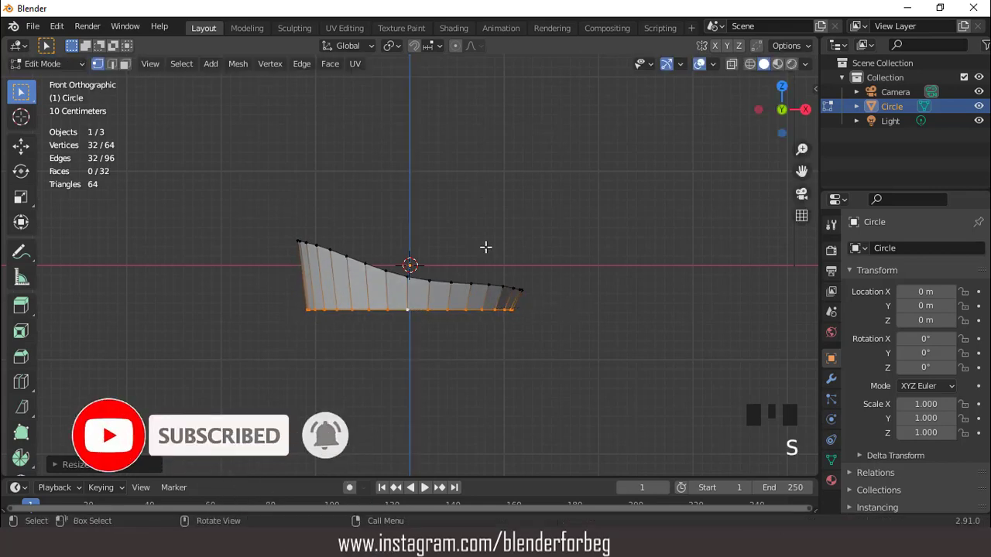
scroll(up, 3)
key(e)
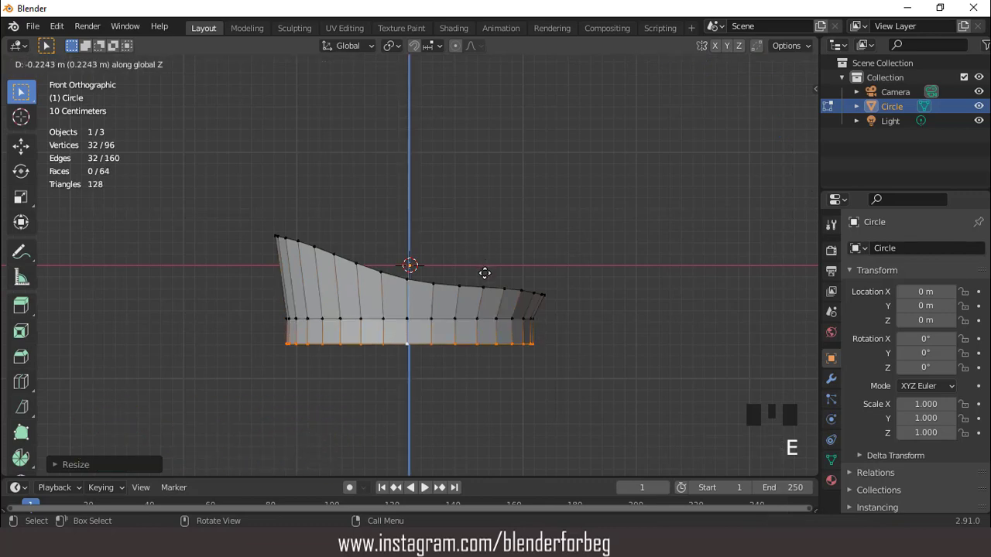
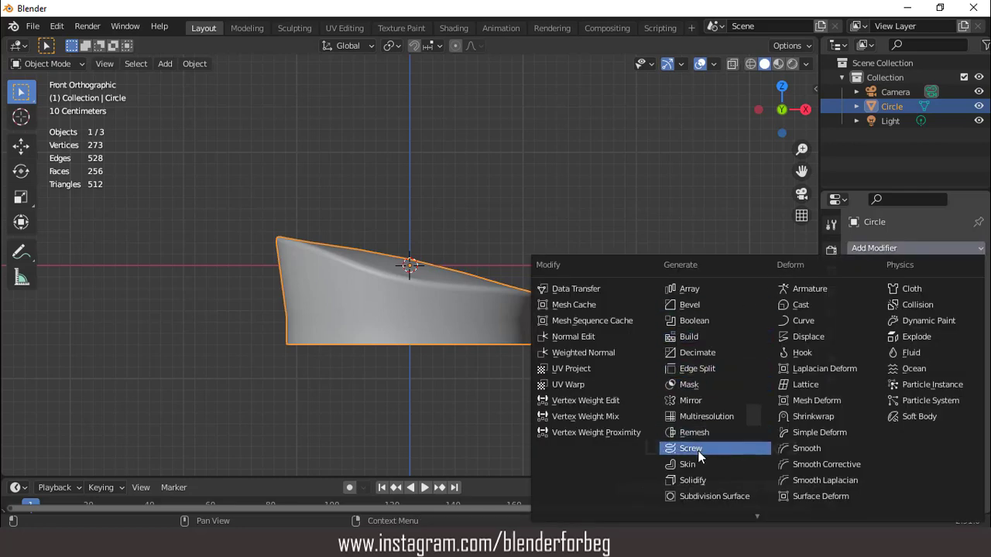
Add a Solidify modifier giving the cap shell 0.01 m thickness
drag(710, 479, 490, 252)
drag(491, 251, 487, 225)
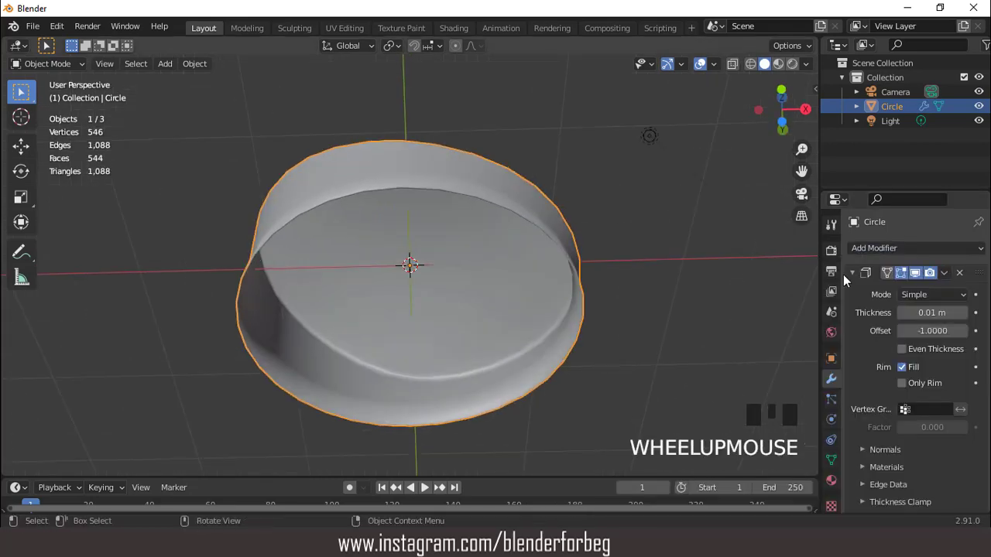
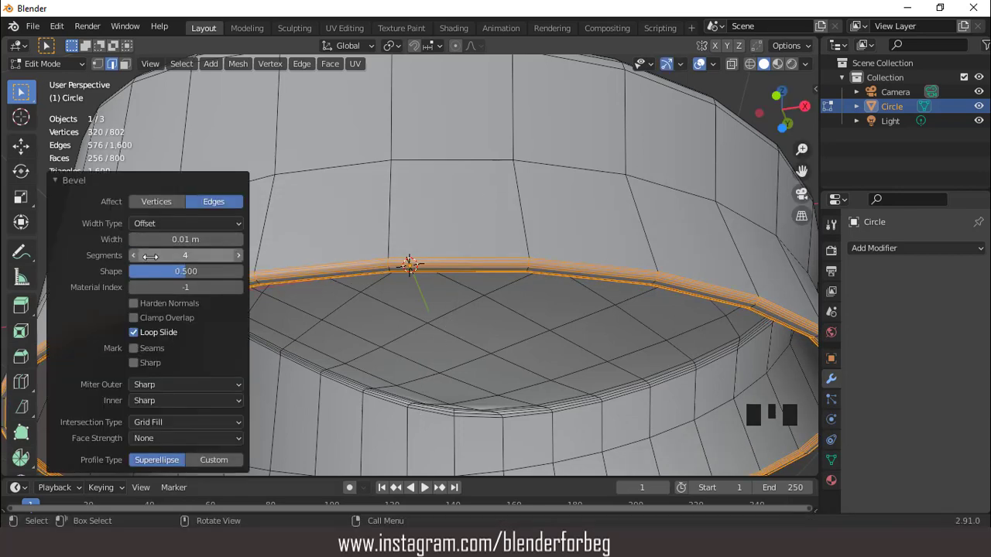
Set the rim bevel to two segments at 0.01 m width and leave mesh editing
drag(142, 257, 479, 253)
scroll(down, 3)
key(Tab)
middle_click(501, 294)
scroll(down, 3)
View the cap see-through from the front and select the bottom rim edge loop
key(KP_1)
key(Tab)
key(shift+b)
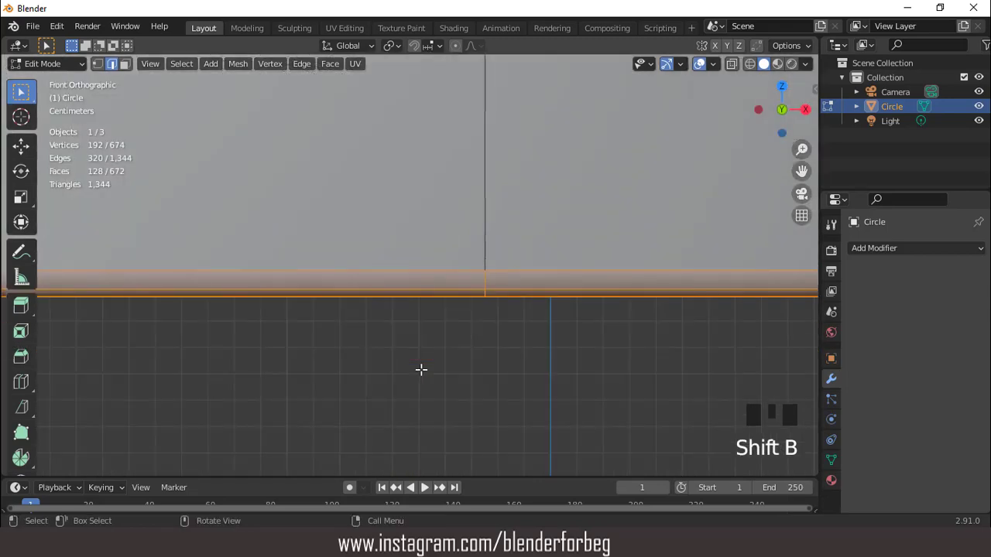
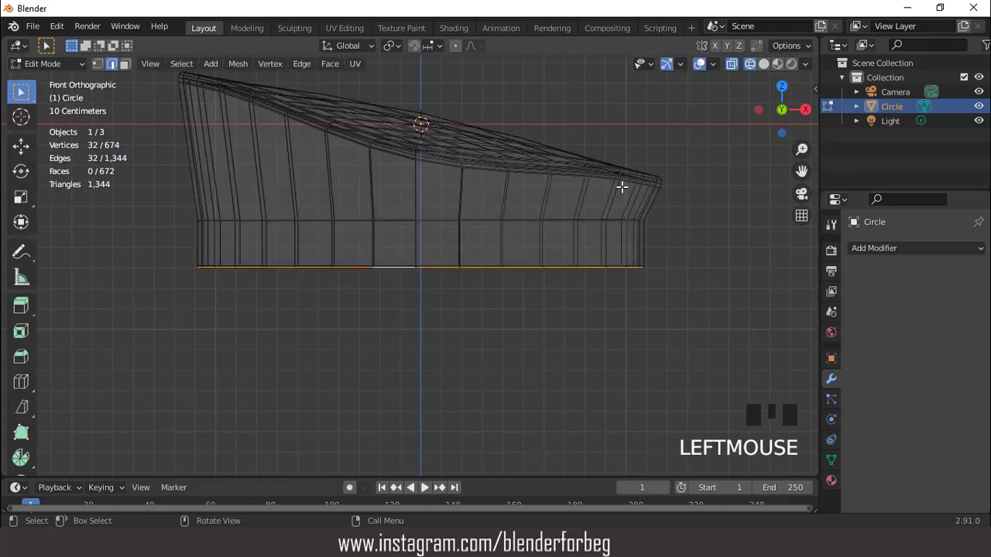
Deselect the back half of the rim, return to solid shading and extrude the front edges down
key(c)
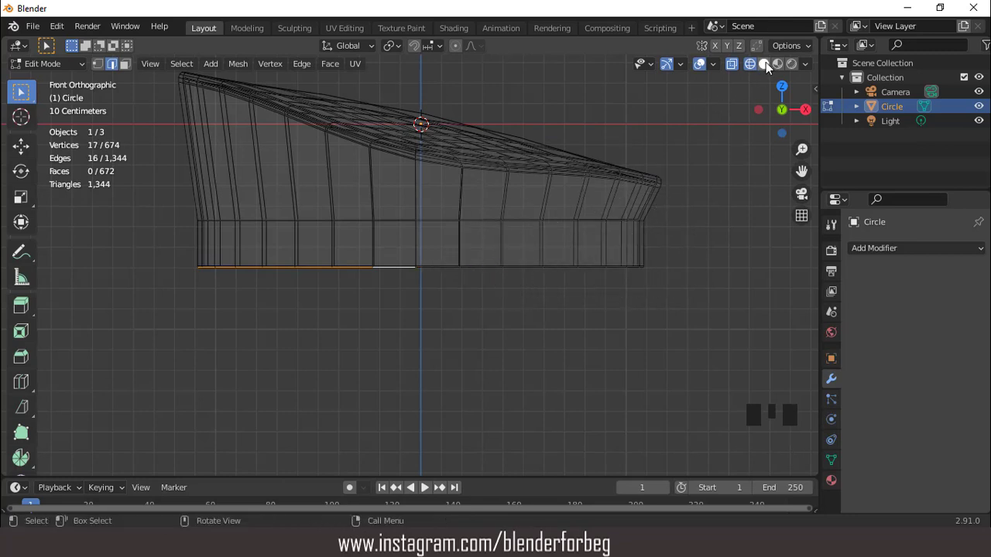
click(697, 101)
scroll(down, 3)
key(e)
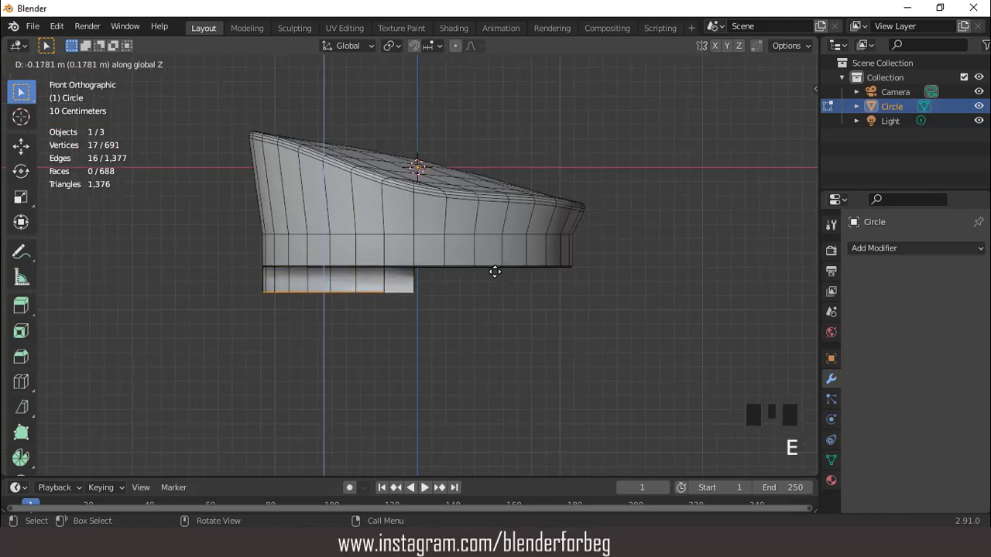
Push the visor edge forward, adjust its height and offset, and tilt it to slope downward
key(g)
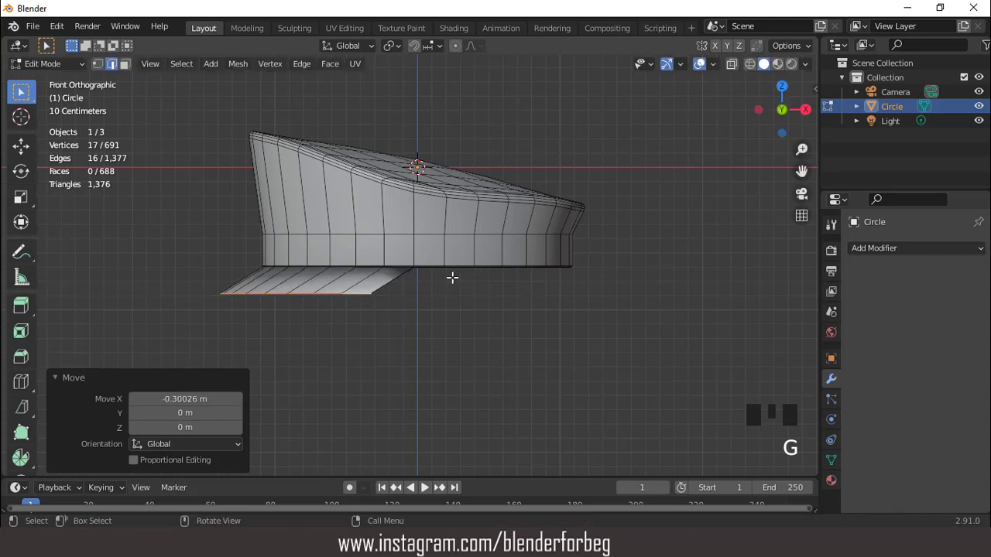
scroll(down, 3)
key(g)
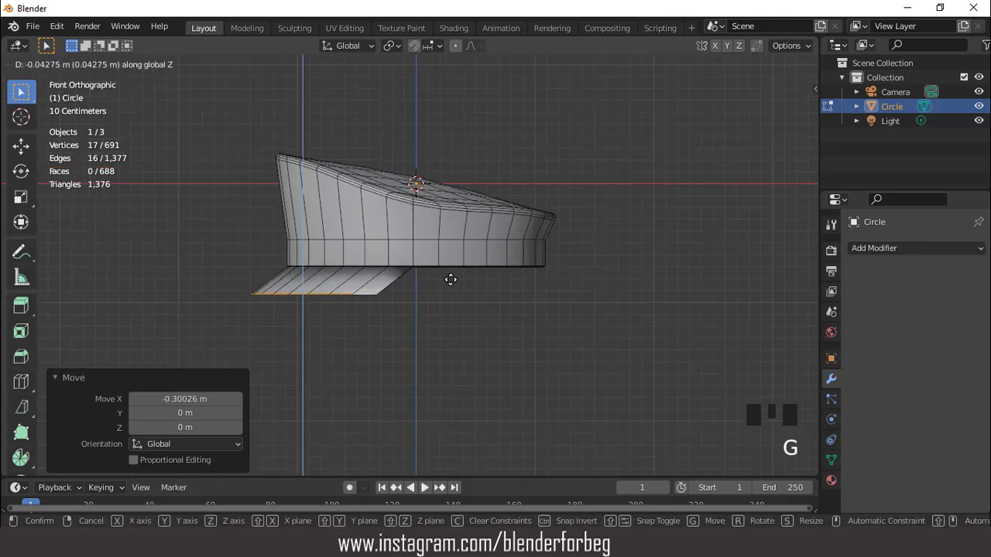
key(g)
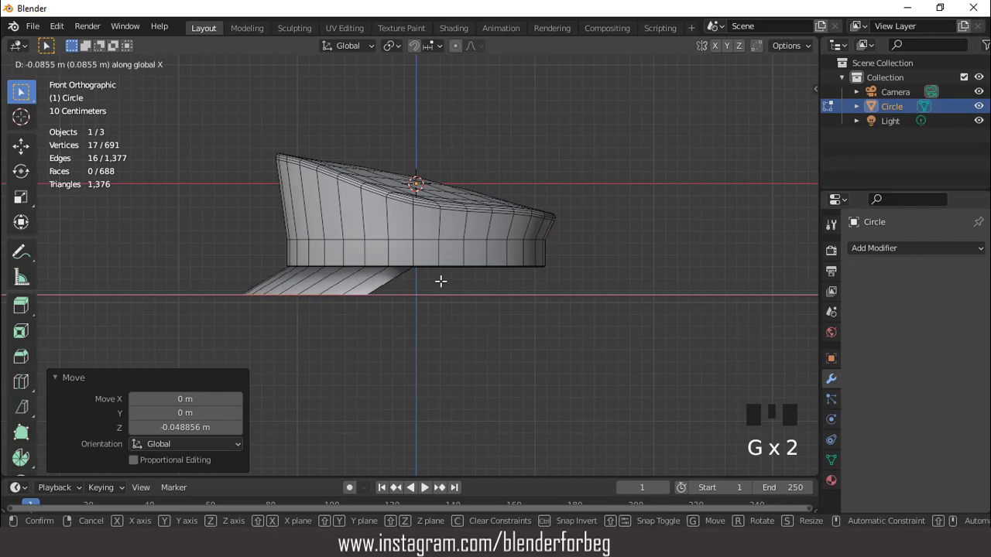
key(r)
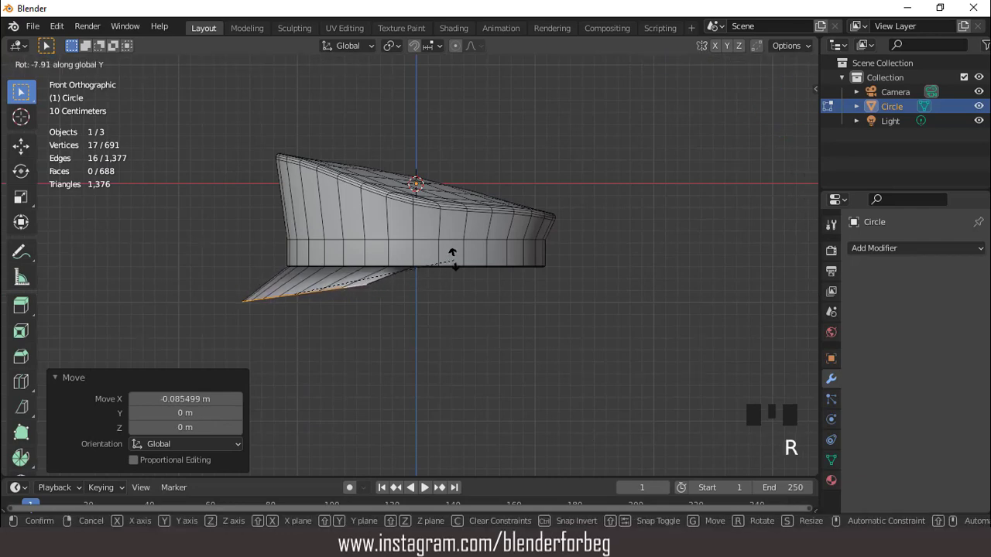
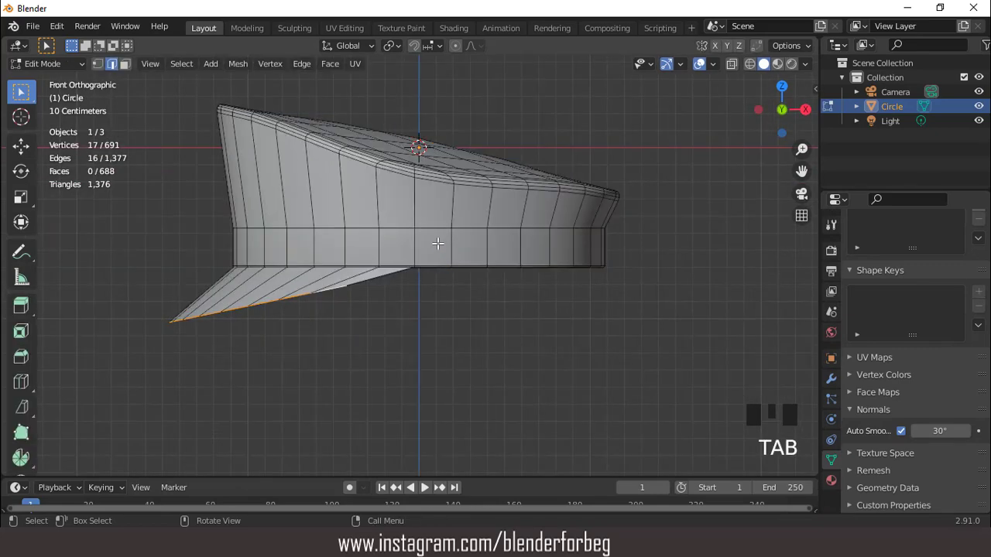
Loop-cut the lower band through its middle and brush-select the ring of band faces
scroll(up, 3)
scroll(down, 3)
key(ctrl+r)
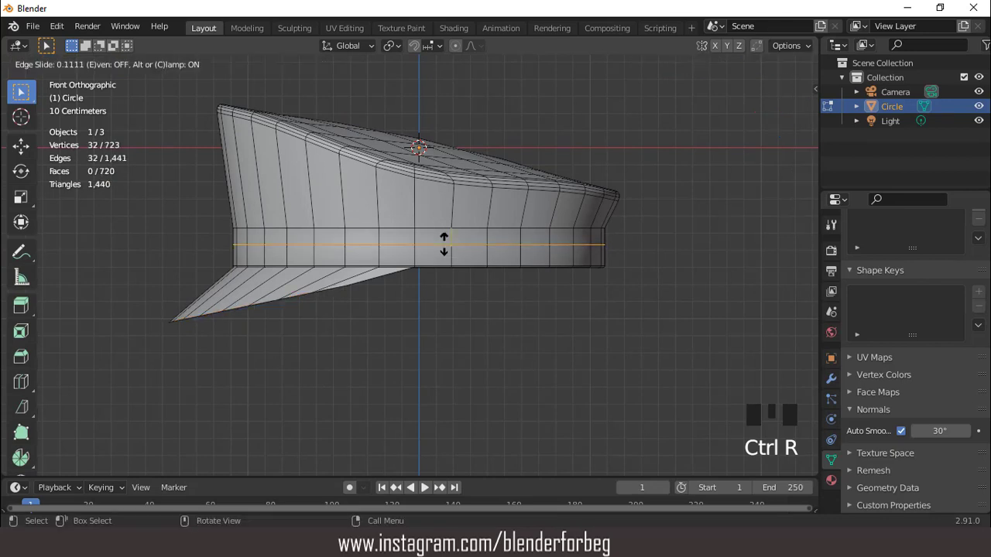
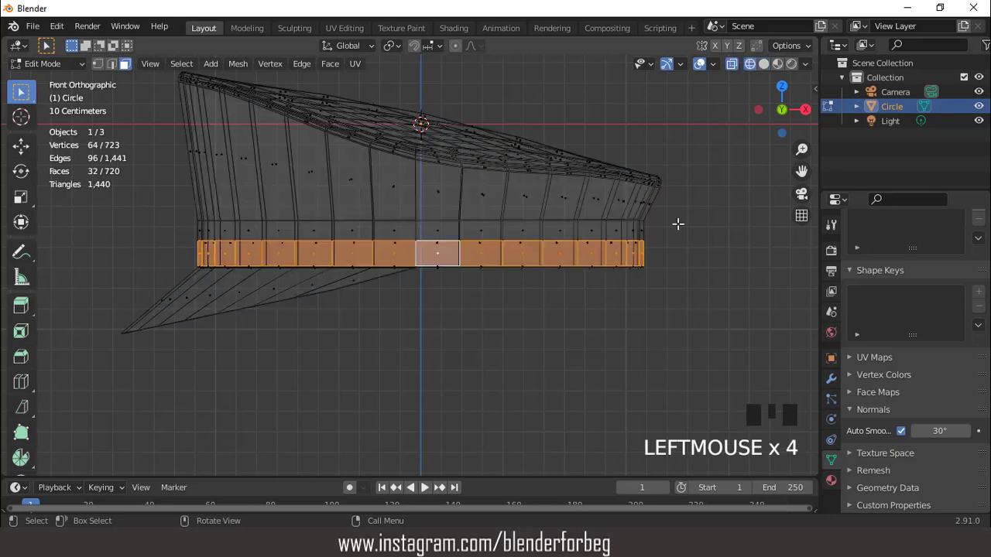
key(c)
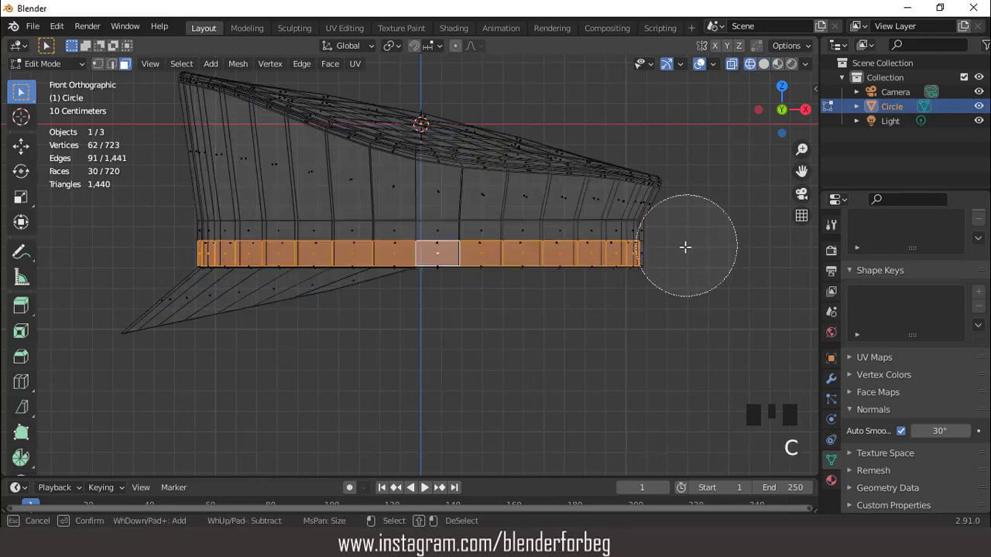
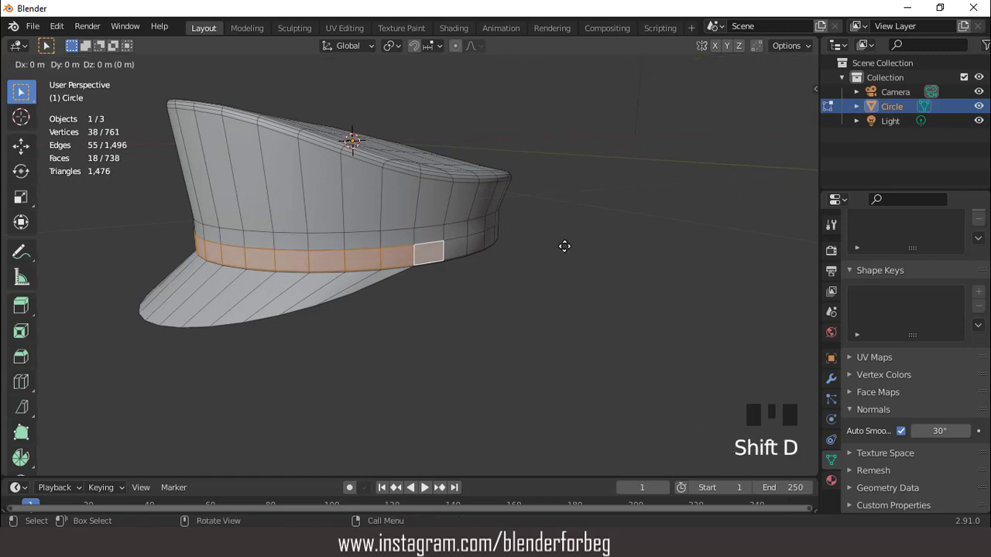
Duplicate the band faces, separate them into their own object and select that strip
key(p)
key(Tab)
click(430, 256)
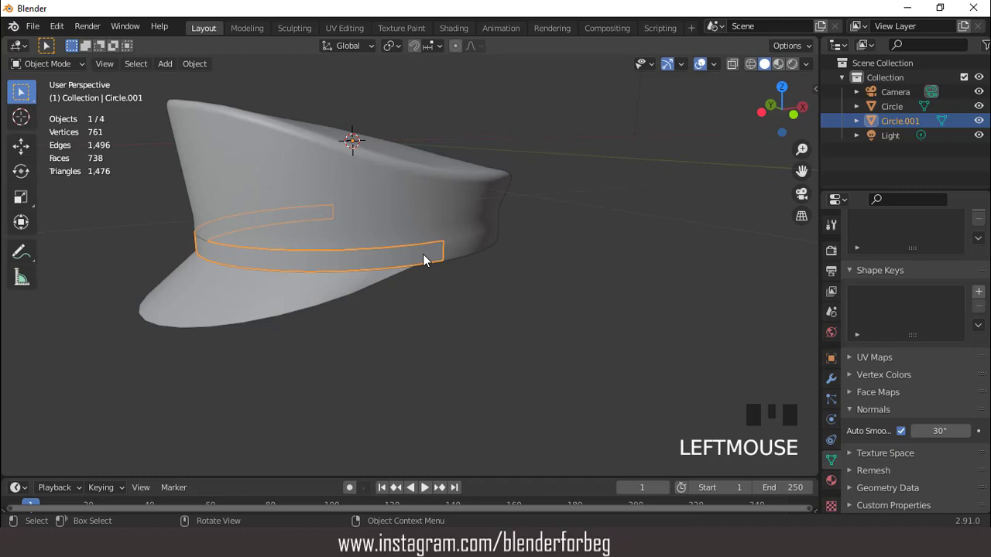
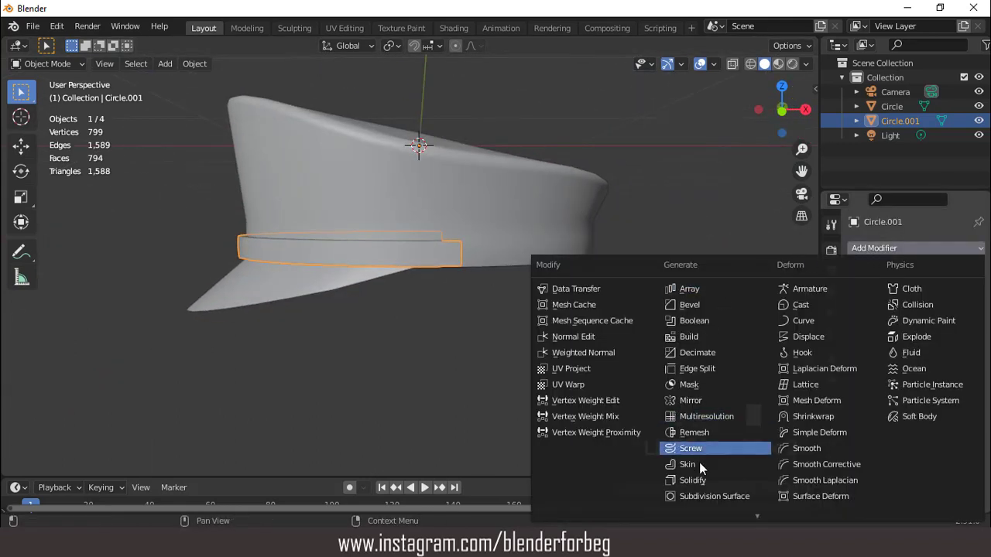
Add a Subdivision Surface modifier to the band and select its faces for editing
click(711, 498)
drag(503, 335, 494, 267)
scroll(up, 3)
key(KP_1)
scroll(up, 3)
scroll(down, 3)
drag(490, 270, 474, 261)
key(Tab)
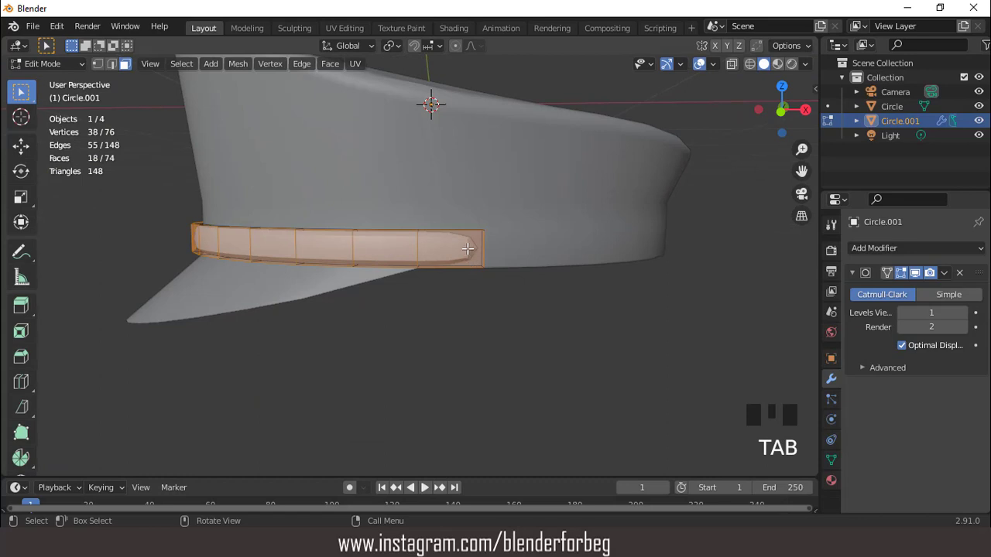
Insert edge loops near both ends of the band to tighten its rounded corners
key(ctrl+r)
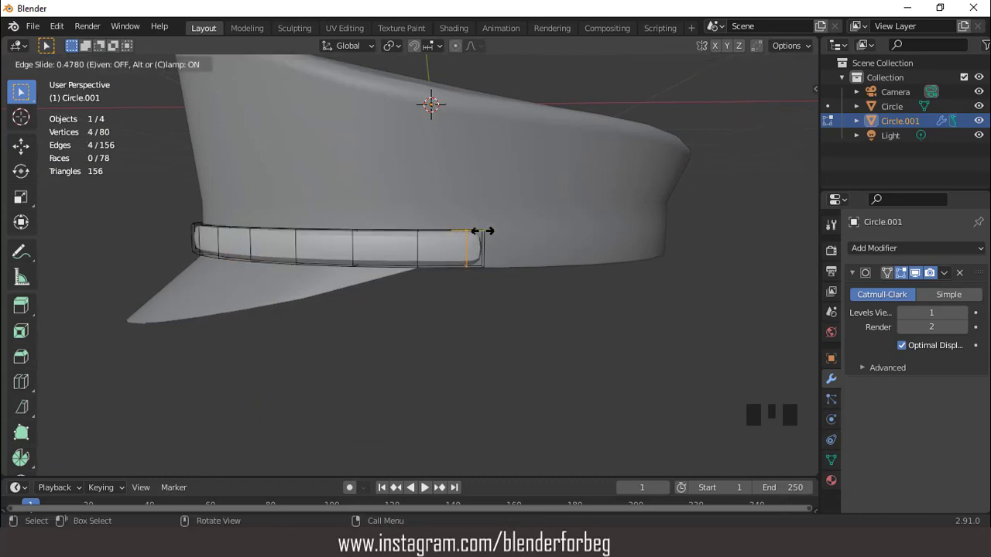
scroll(down, 3)
key(ctrl+KP_1)
scroll(up, 3)
key(ctrl+r)
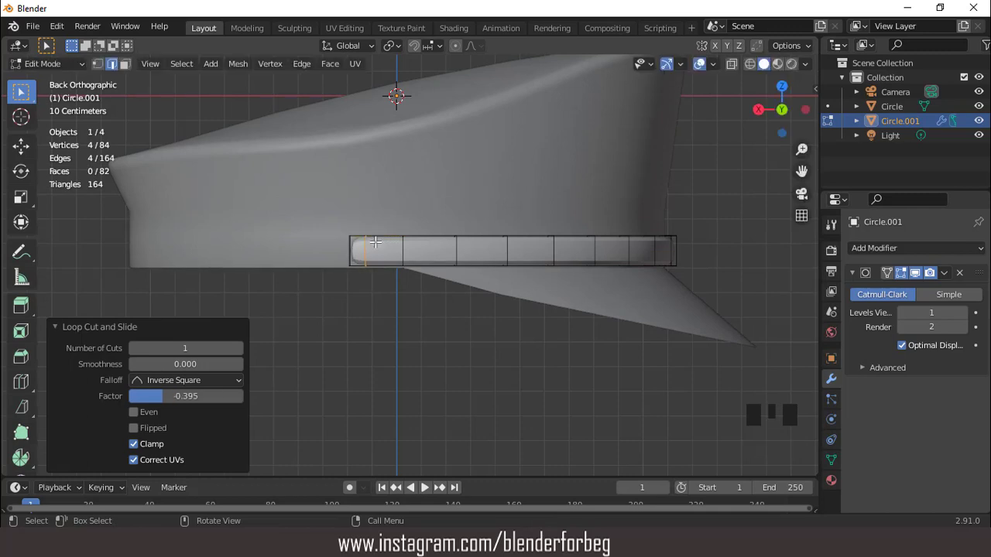
key(Tab)
Set the band's origin to its geometry and begin scaling it against the crown
scroll(down, 3)
drag(425, 295, 377, 276)
scroll(up, 3)
scroll(down, 3)
drag(368, 248, 376, 269)
key(KP_1)
scroll(up, 3)
drag(443, 255, 469, 287)
scroll(down, 3)
drag(457, 295, 584, 345)
key(s)
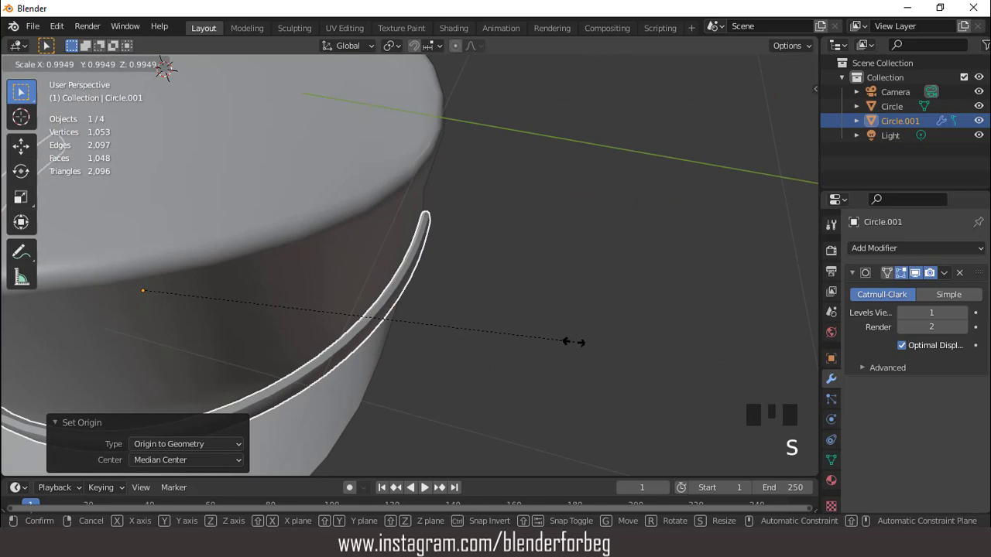
Add a cylinder rotated 90° on X, shrunk to button size and placed at the band's end
key(KP_1)
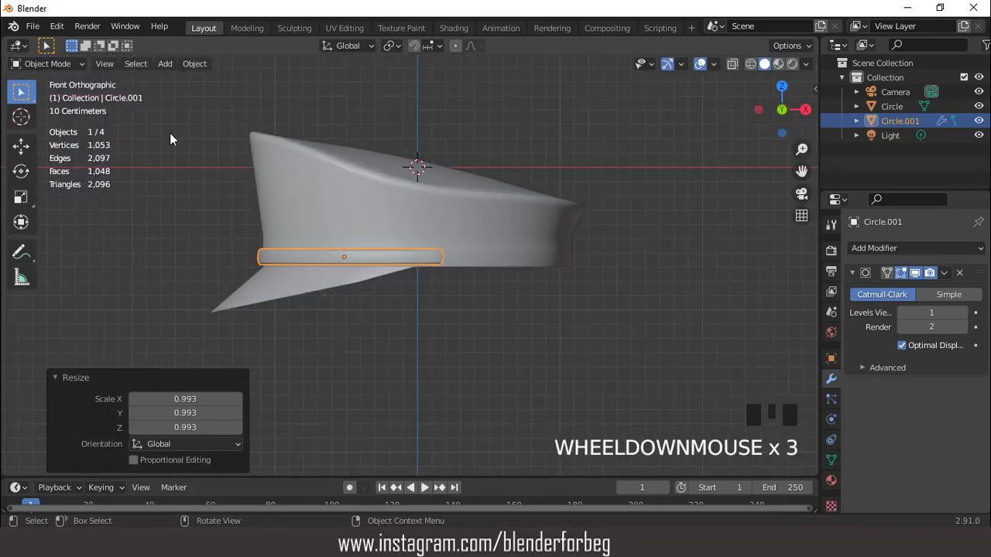
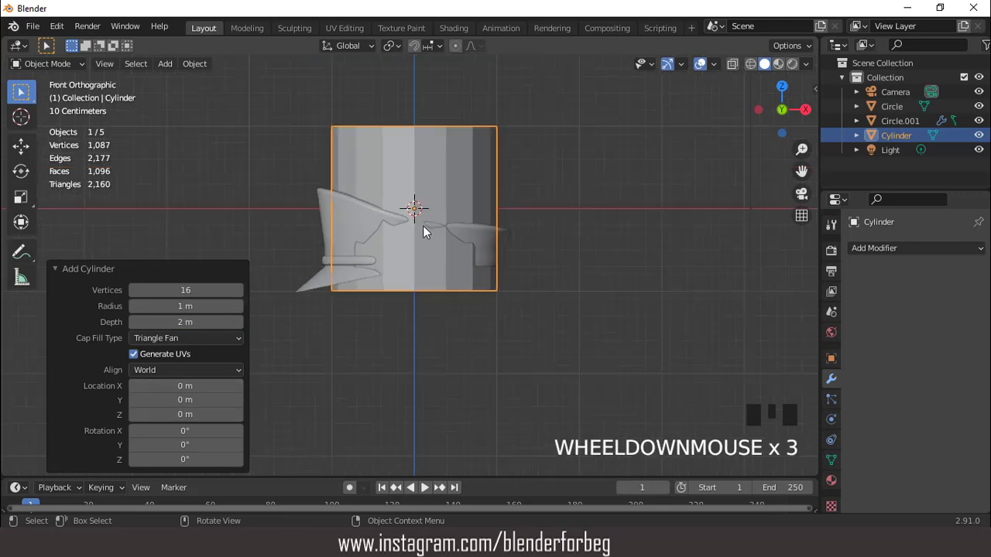
key(r)
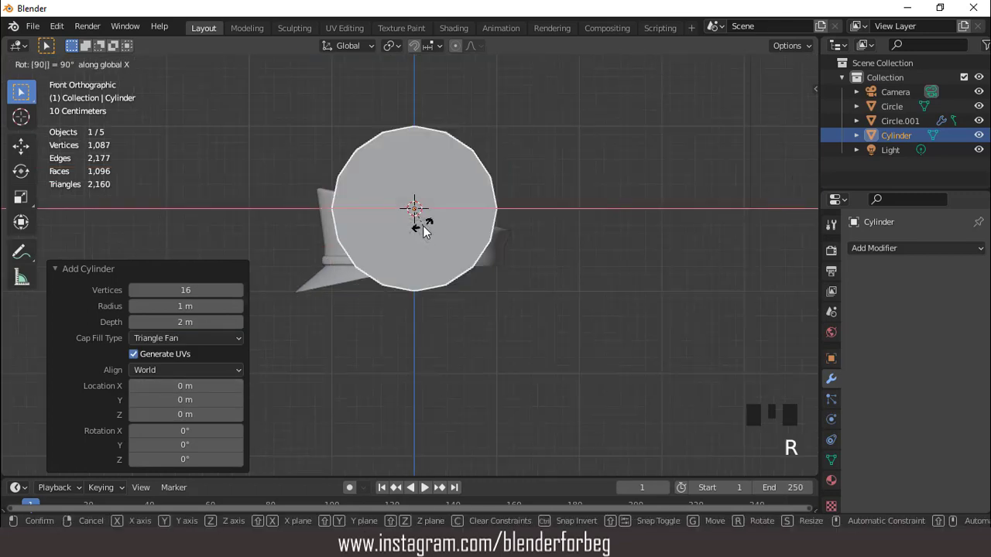
key(s)
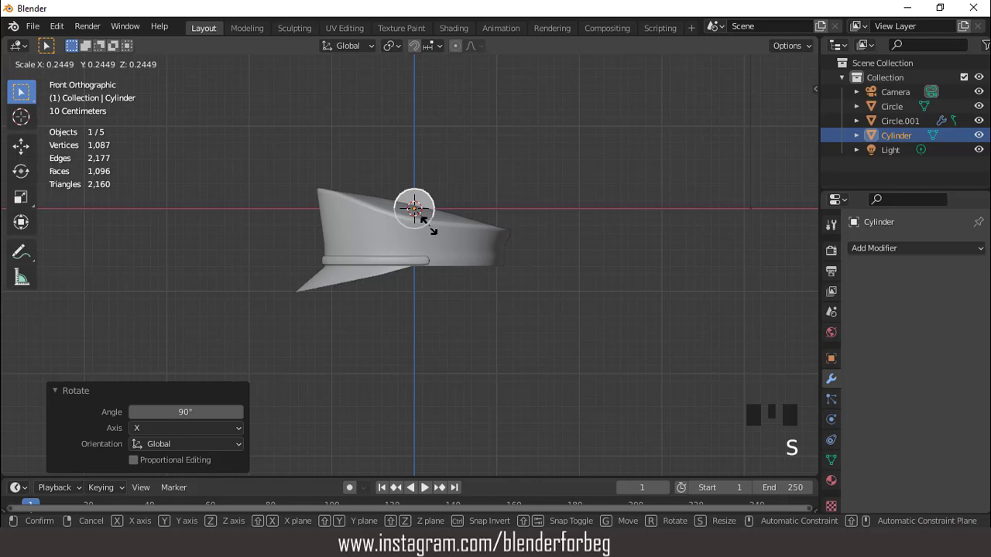
key(g)
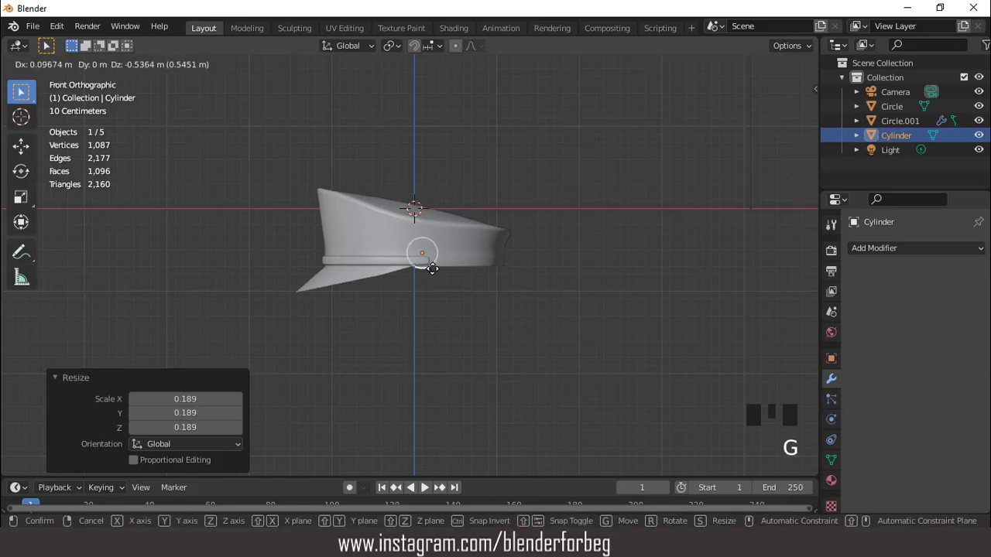
scroll(up, 3)
key(s)
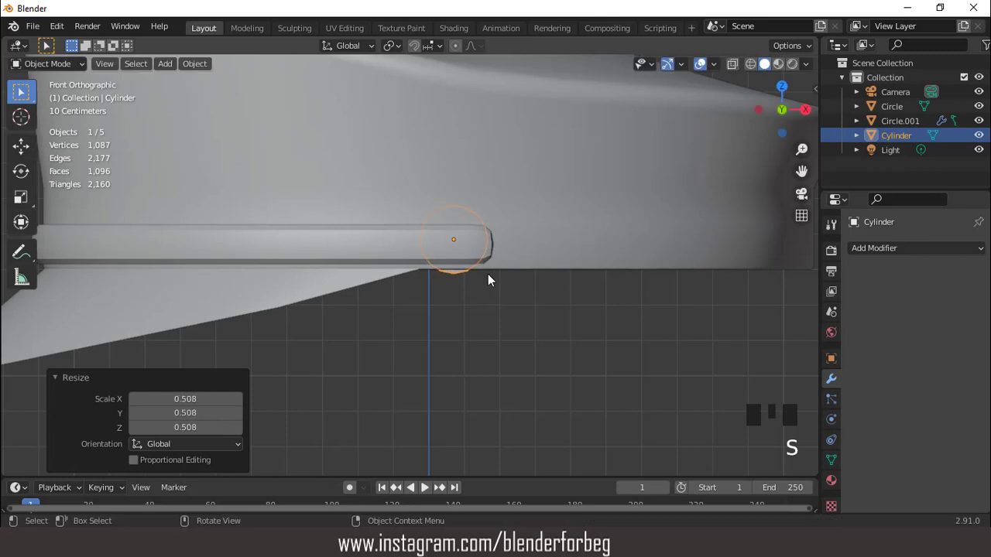
key(g)
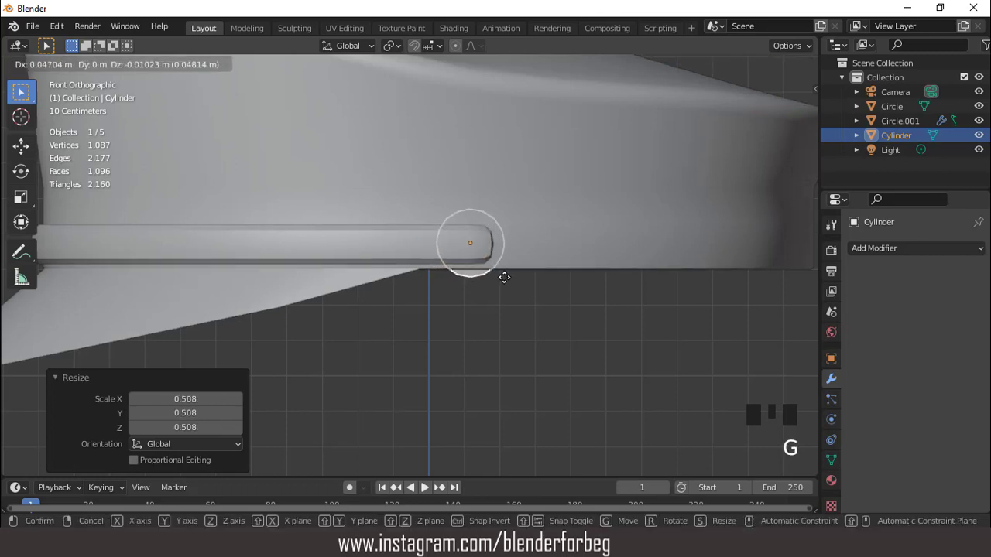
key(s)
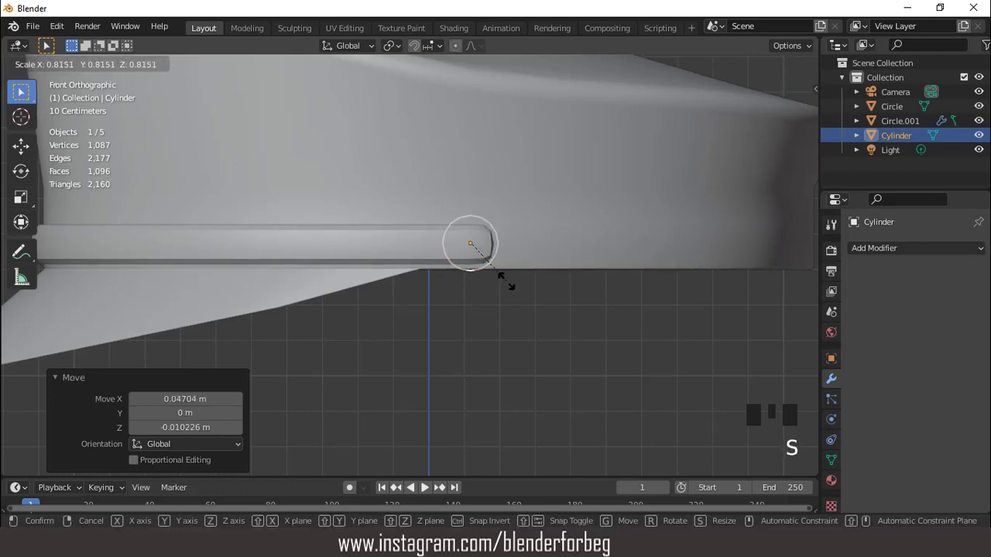
key(g)
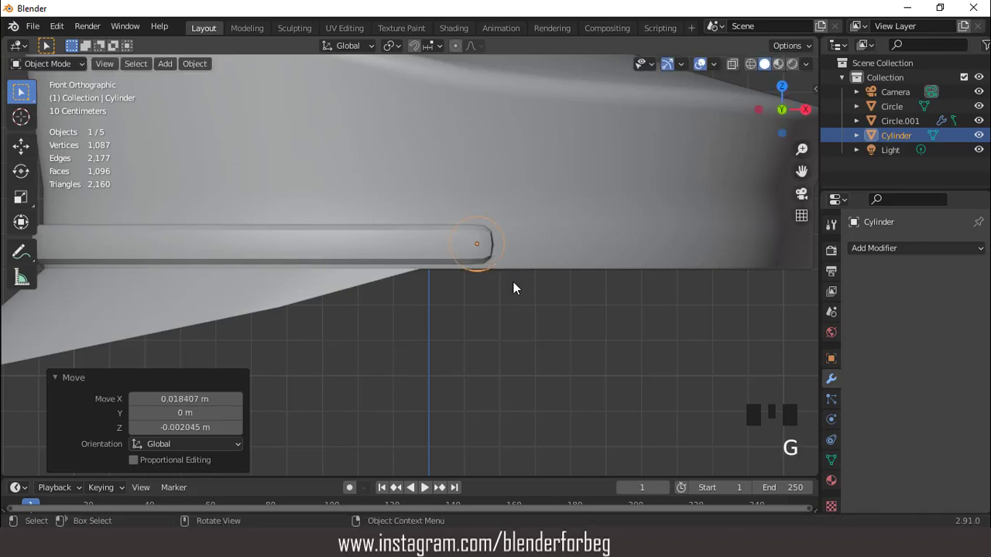
From the side view move the button onto the cap surface, flatten its depth and apply all transforms
key(KP_3)
key(g)
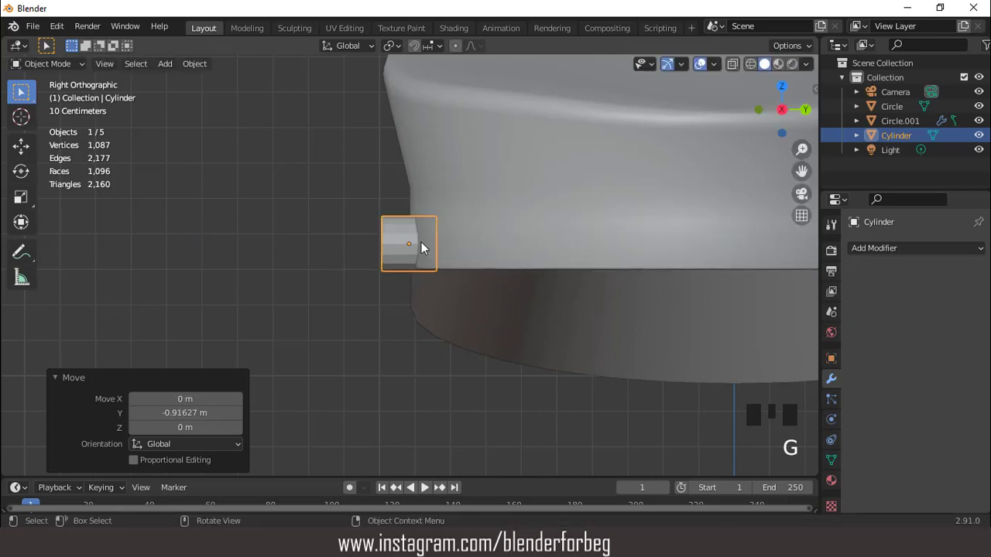
scroll(up, 3)
key(s)
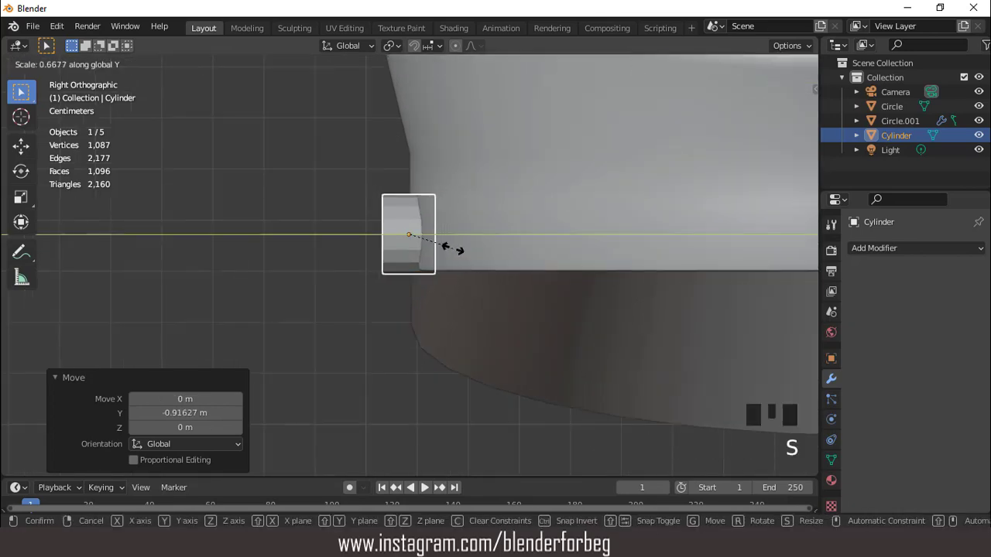
key(shift+a)
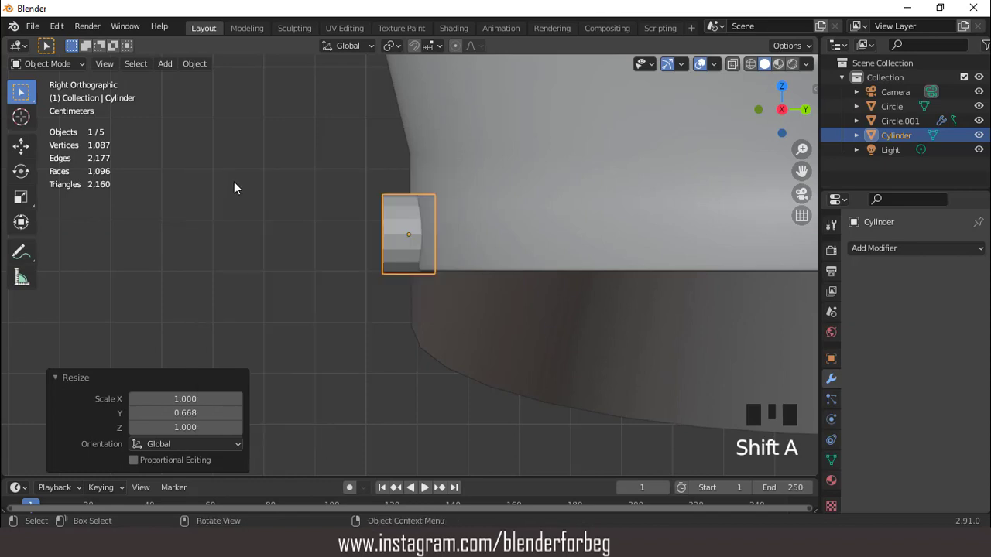
key(ctrl+a)
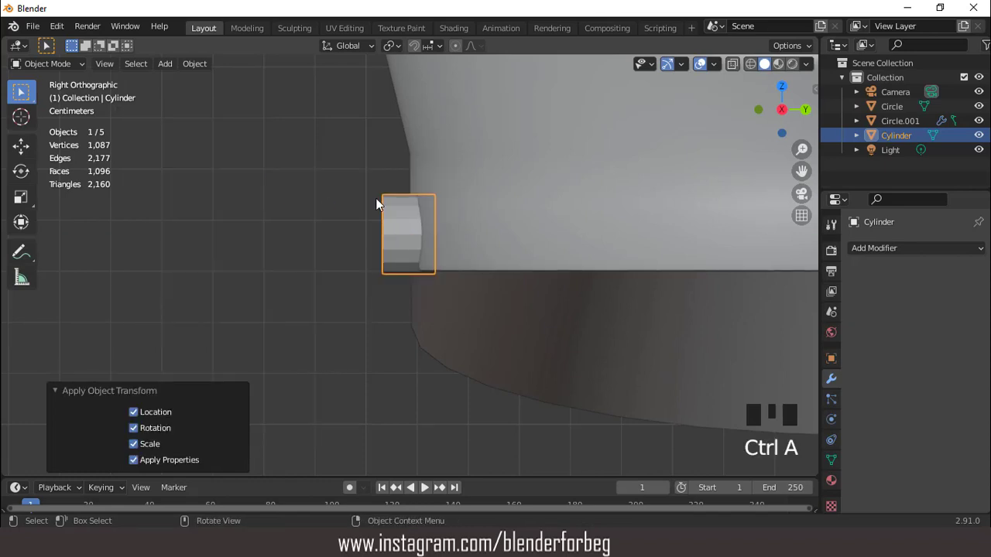
scroll(down, 3)
Round the button into a smooth dome squashed to about 0.73 depth against the band
drag(416, 224, 454, 232)
scroll(up, 3)
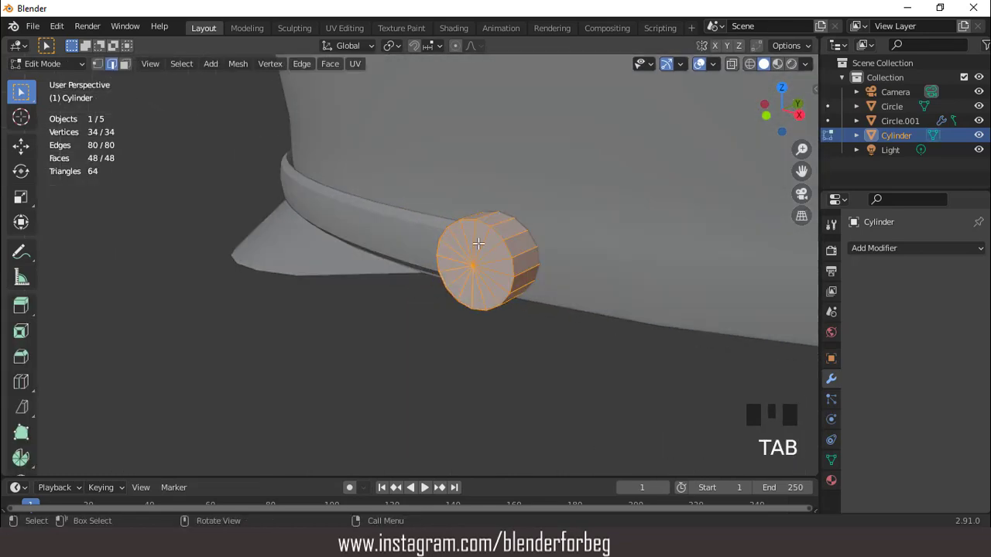
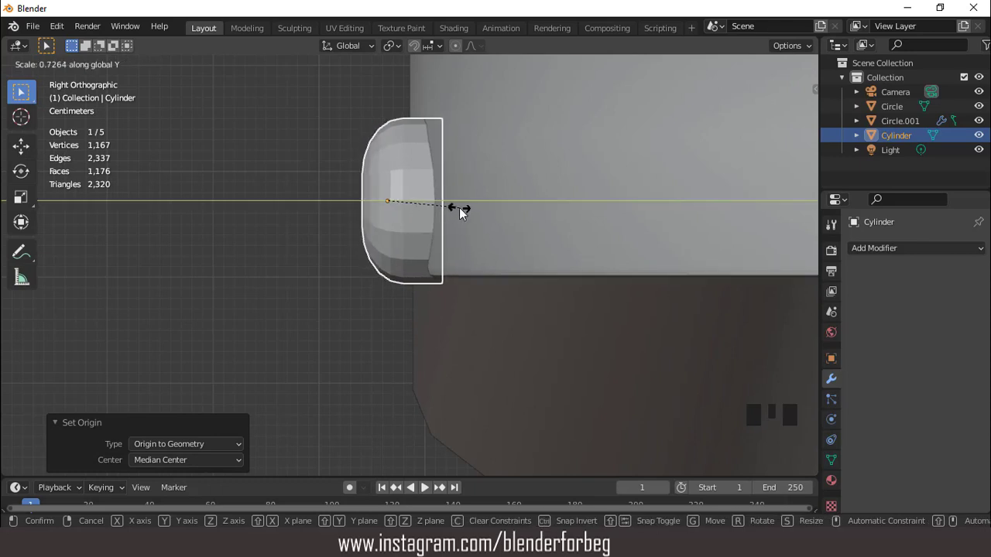
scroll(down, 3)
drag(434, 206, 494, 196)
drag(494, 196, 460, 178)
scroll(down, 3)
middle_click(544, 190)
scroll(up, 3)
Check the button from the front and re-enable viewport overlays and scene stats
click(806, 69)
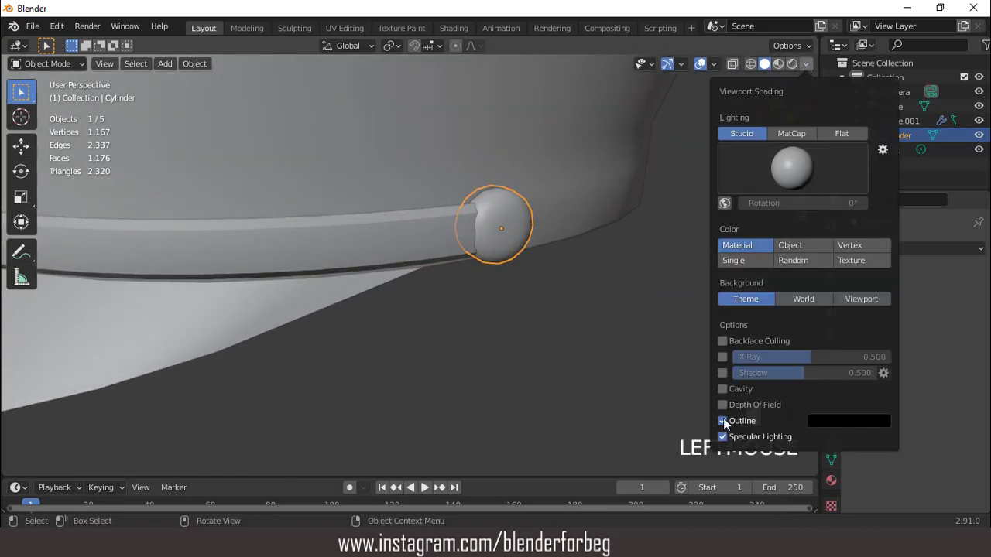
drag(504, 317, 562, 206)
scroll(down, 3)
drag(480, 211, 536, 211)
scroll(up, 3)
key(KP_1)
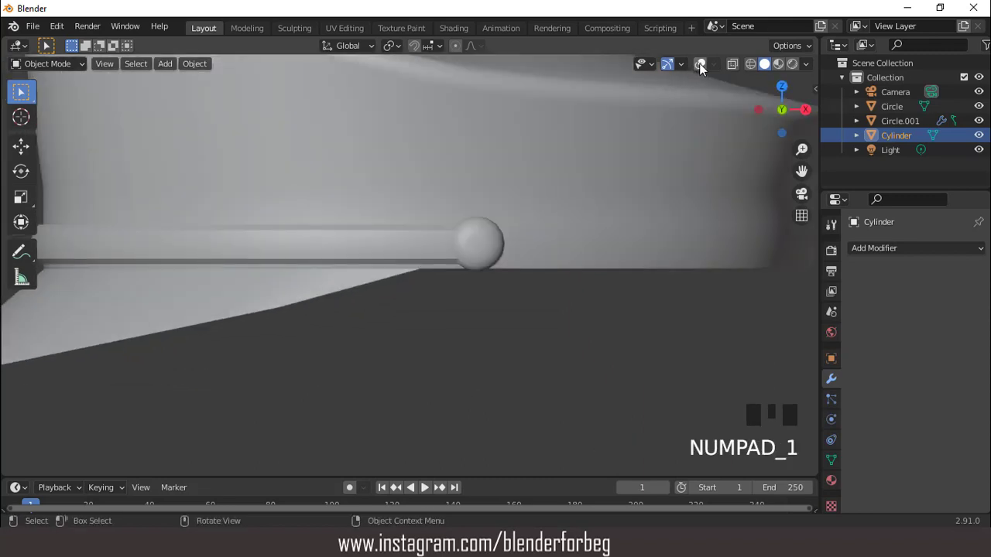
click(704, 70)
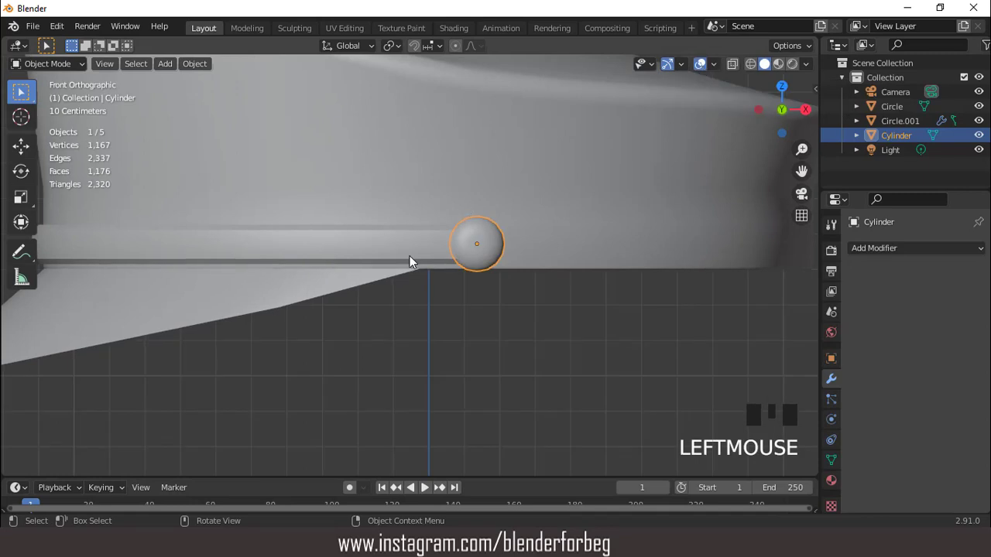
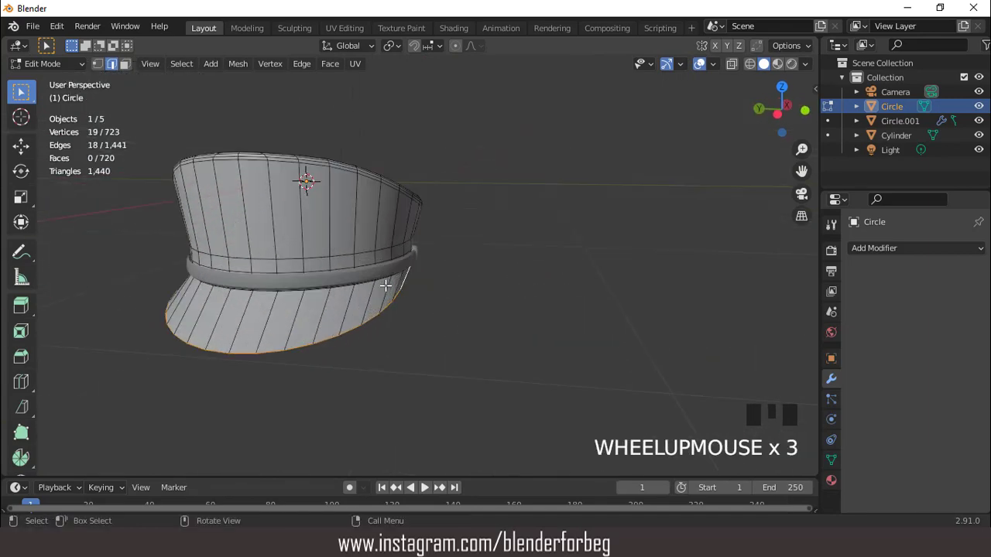
Duplicate the visor rim edge loop in place and separate it into its own object
key(shift+d)
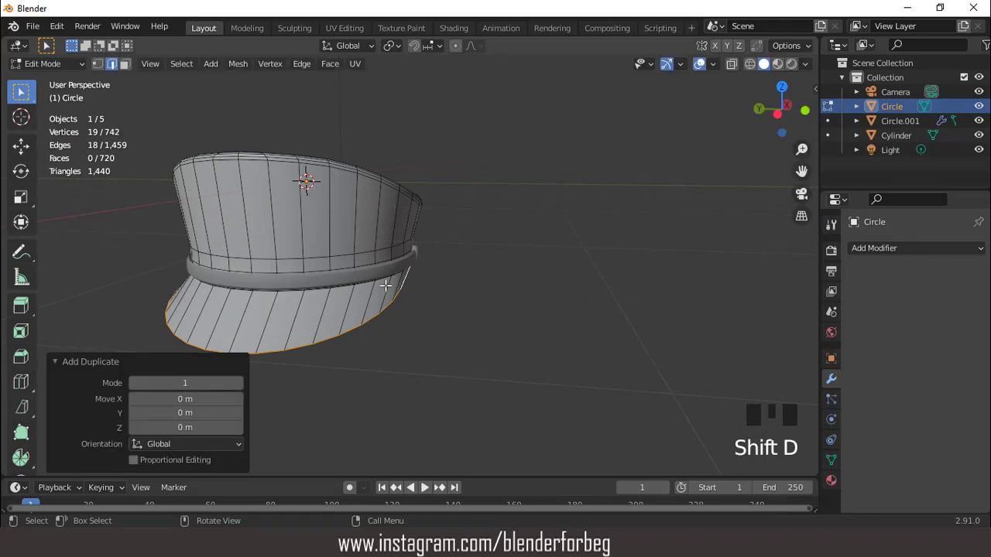
key(ctrl+KP_4)
key(ctrl+KP_4)
key(ctrl+KP_4)
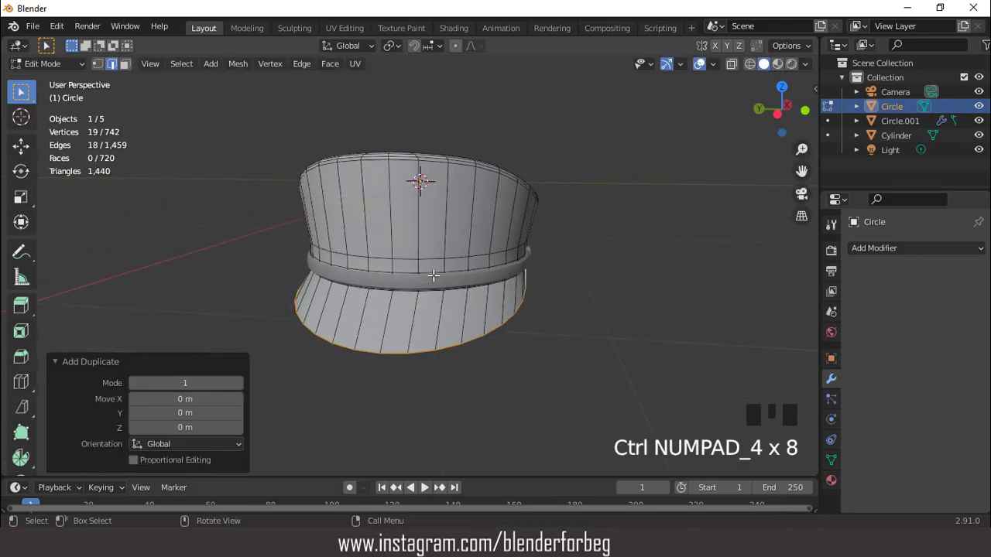
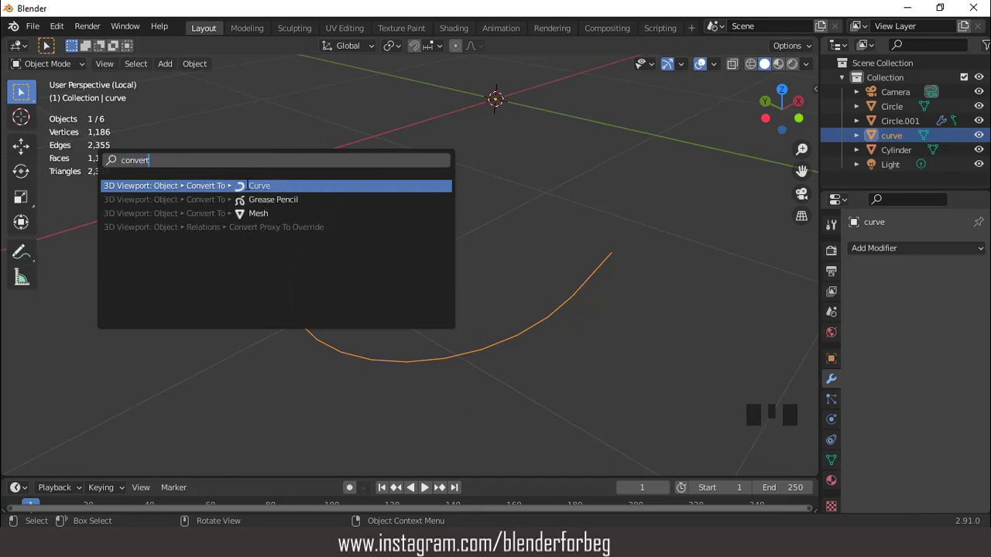
Convert the rim object to a curve and raise its Bevel Depth to a round tube thickness
drag(400, 301, 839, 441)
click(840, 442)
scroll(down, 3)
drag(849, 370, 882, 360)
scroll(down, 3)
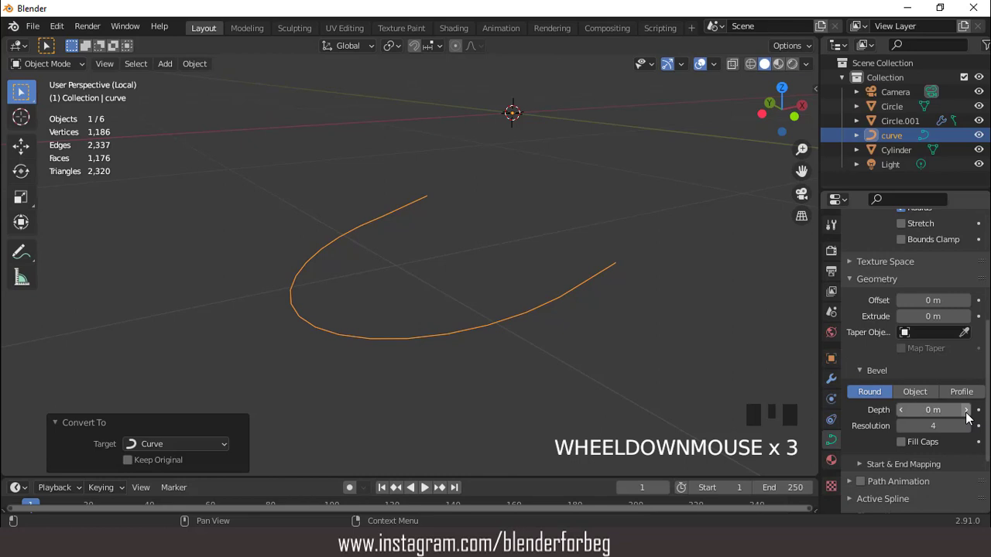
drag(971, 419, 637, 297)
key(KP_Divide)
drag(520, 305, 402, 277)
Convert the thickened rim back to a smooth-shaded mesh and inspect it around the visor
scroll(up, 3)
drag(431, 314, 468, 284)
drag(529, 138, 466, 266)
drag(465, 266, 512, 142)
drag(512, 141, 503, 215)
middle_click(502, 214)
drag(701, 67, 628, 159)
drag(551, 230, 847, 348)
drag(847, 347, 868, 250)
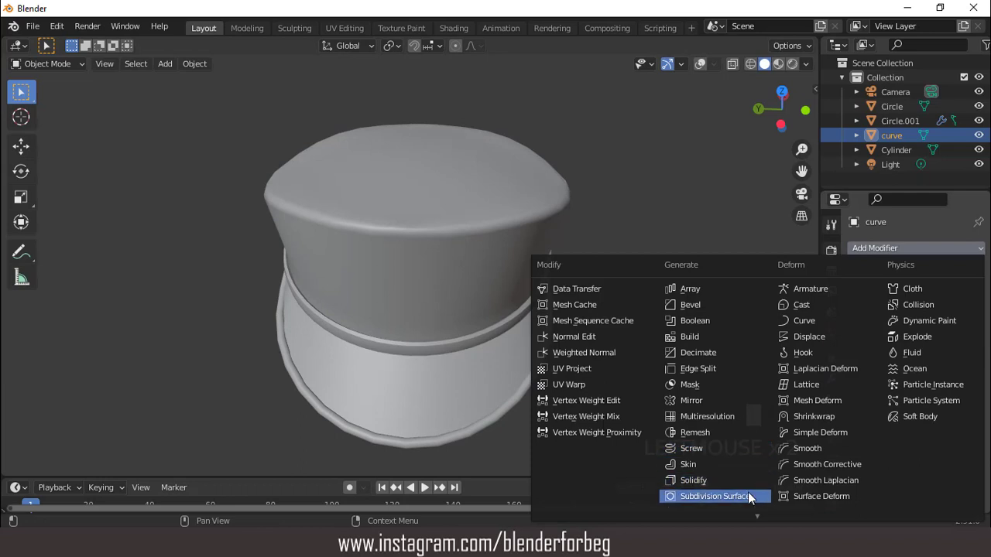
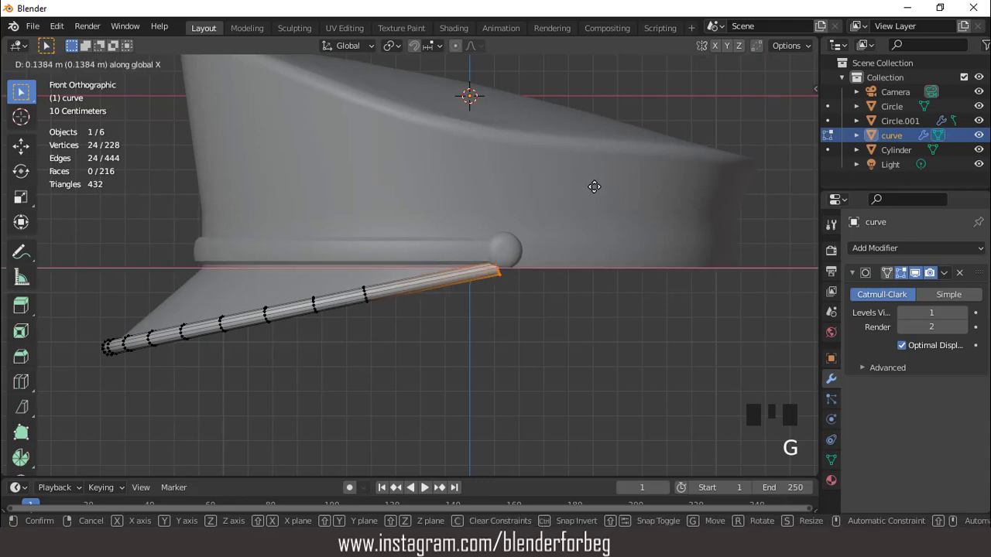
Move the trim's end vertices vertically about 0.14 m toward the button
key(g)
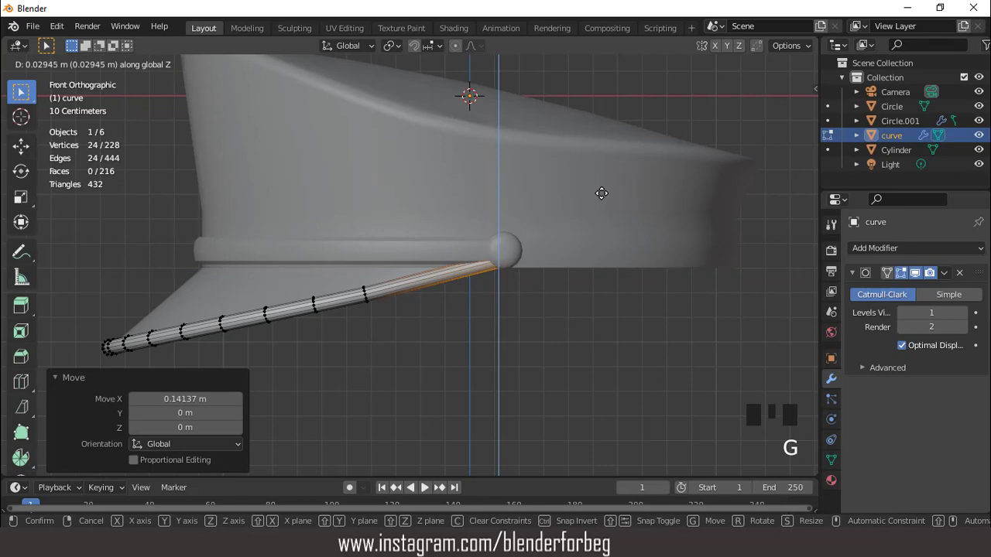
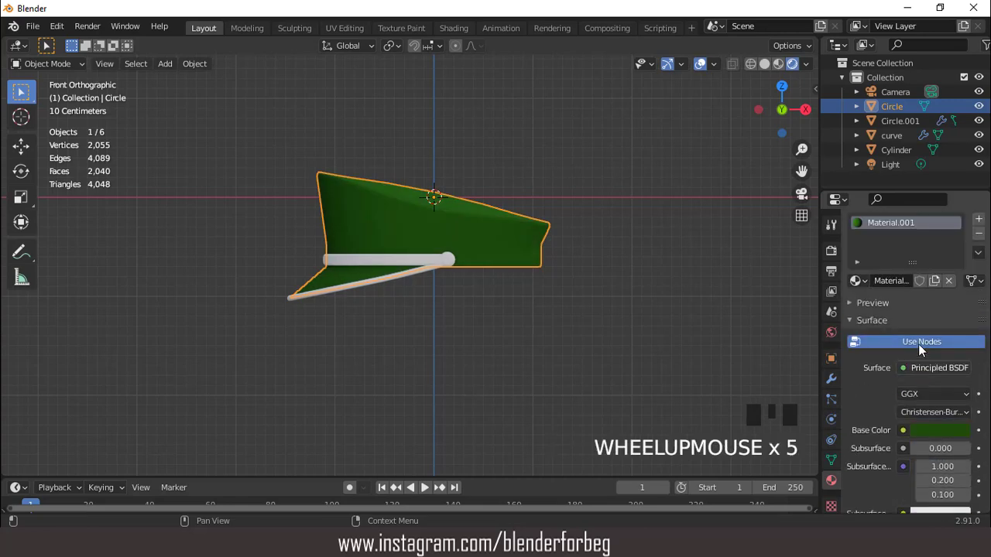
Add Material.002 set to red and Material.003 set to black in the cap's material slots
drag(980, 254, 871, 342)
drag(943, 352, 908, 432)
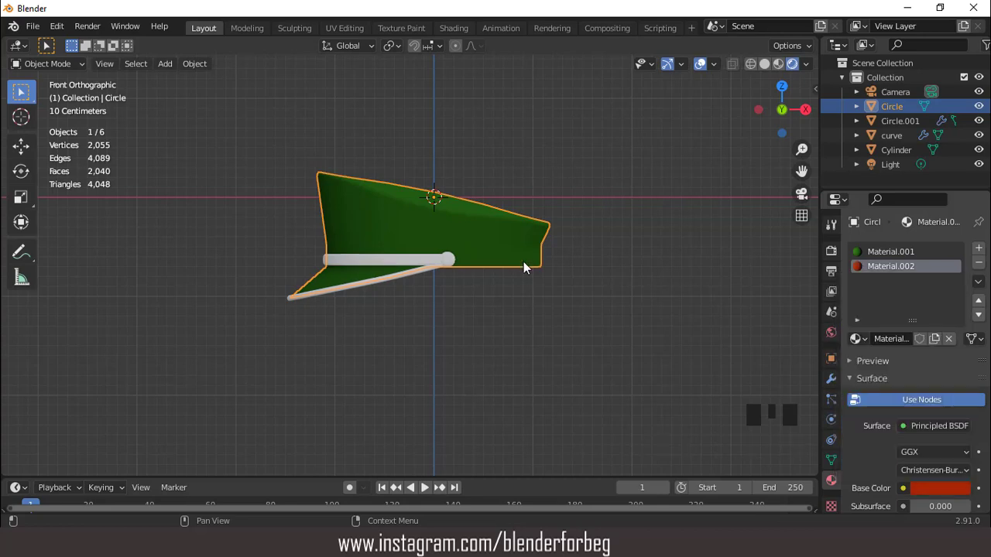
drag(985, 250, 870, 341)
drag(901, 355, 954, 444)
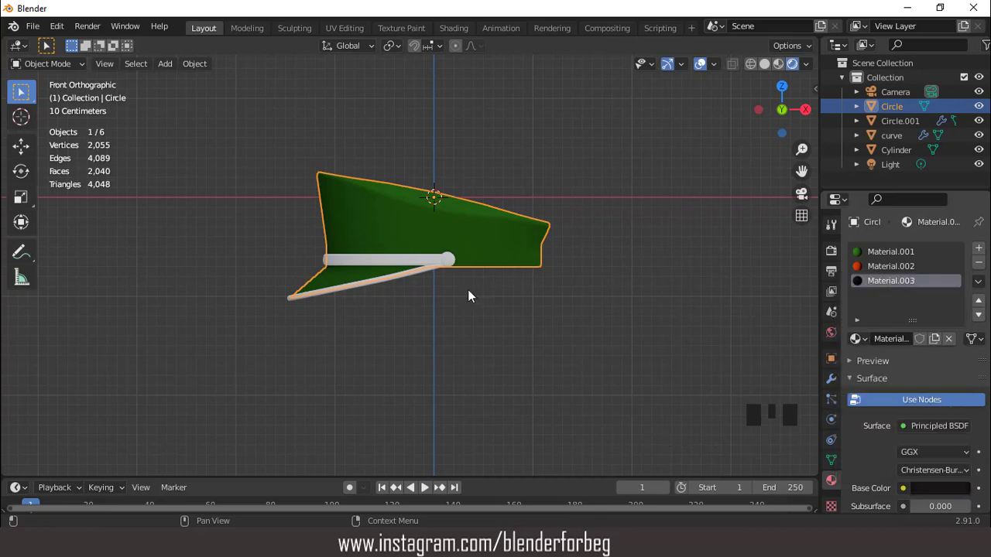
scroll(up, 3)
scroll(down, 3)
scroll(up, 3)
Assign the black material to the cap band and visor faces
key(Tab)
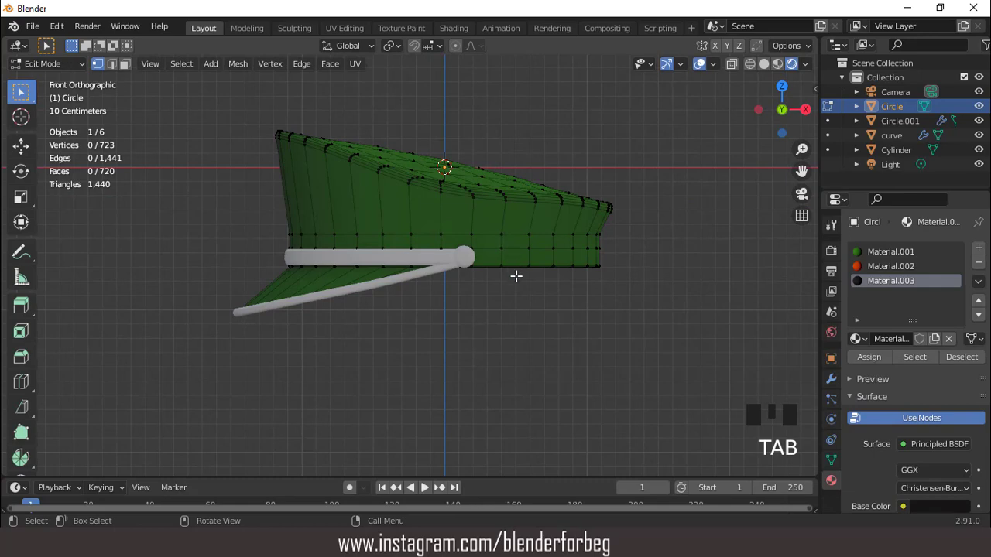
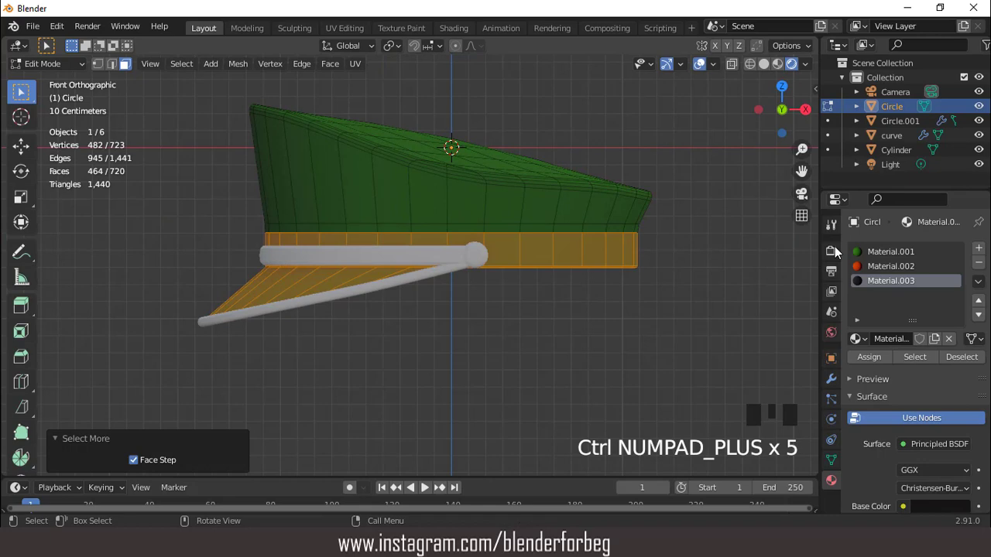
drag(874, 361, 707, 68)
click(707, 68)
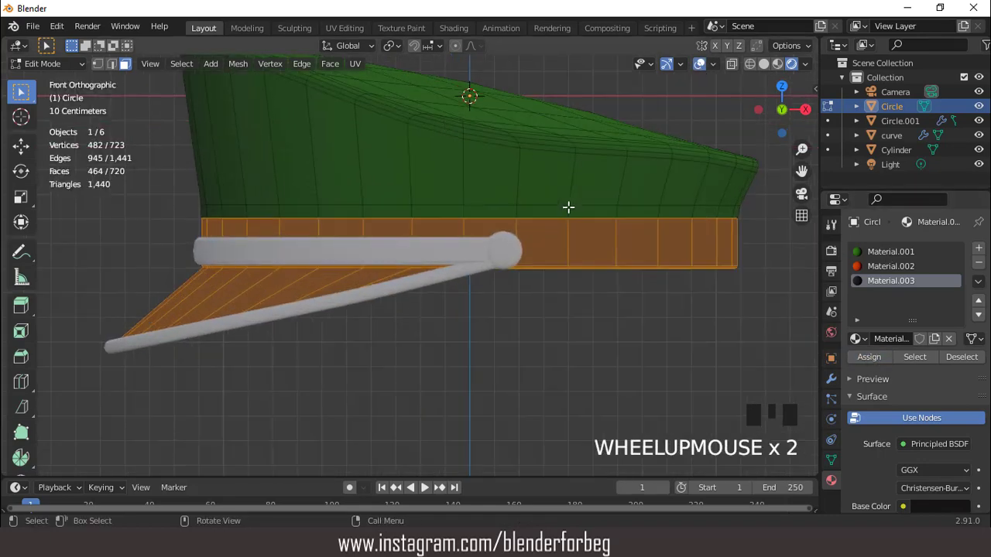
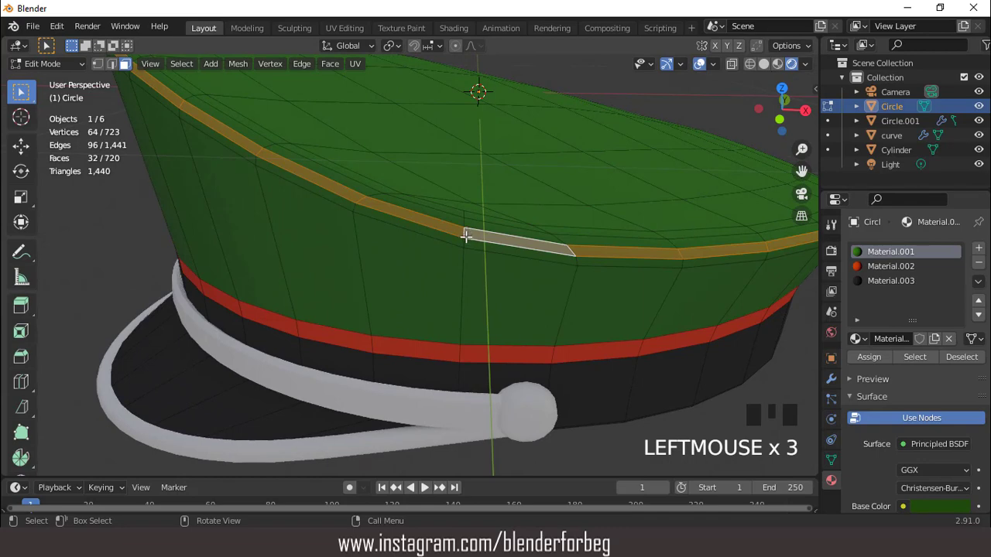
Grow the crown-edge and stripe loops and assign them the red material as piping
key(ctrl+KP_Add)
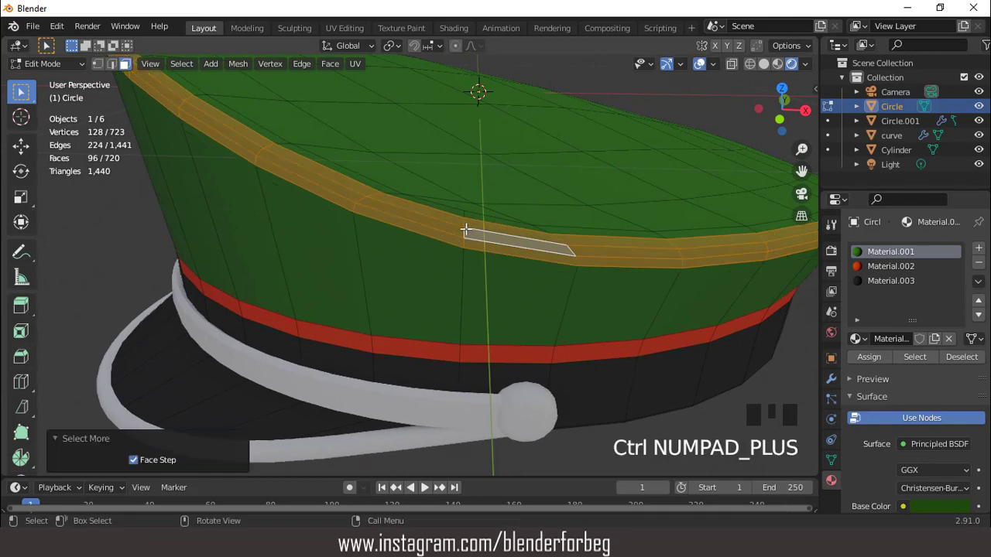
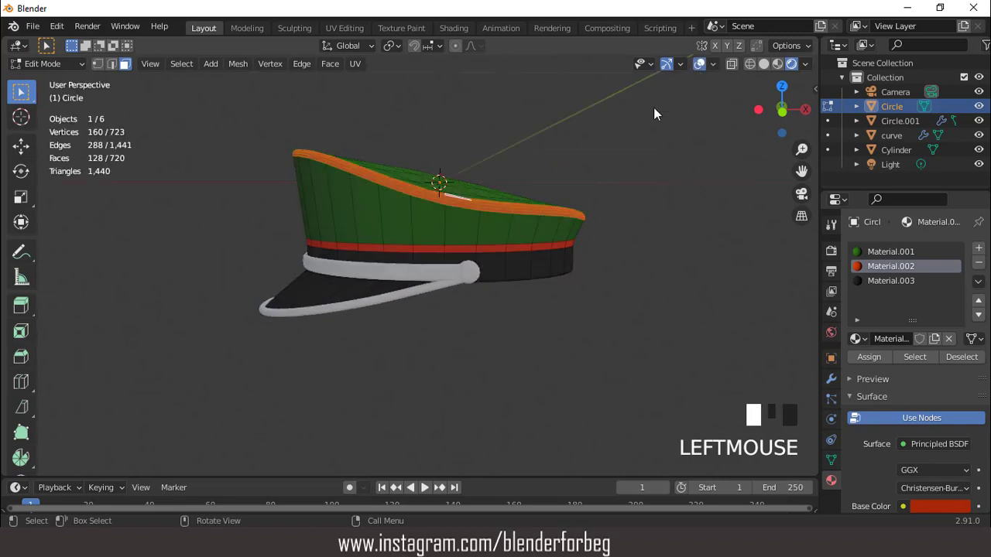
scroll(up, 3)
key(Tab)
drag(984, 252, 956, 400)
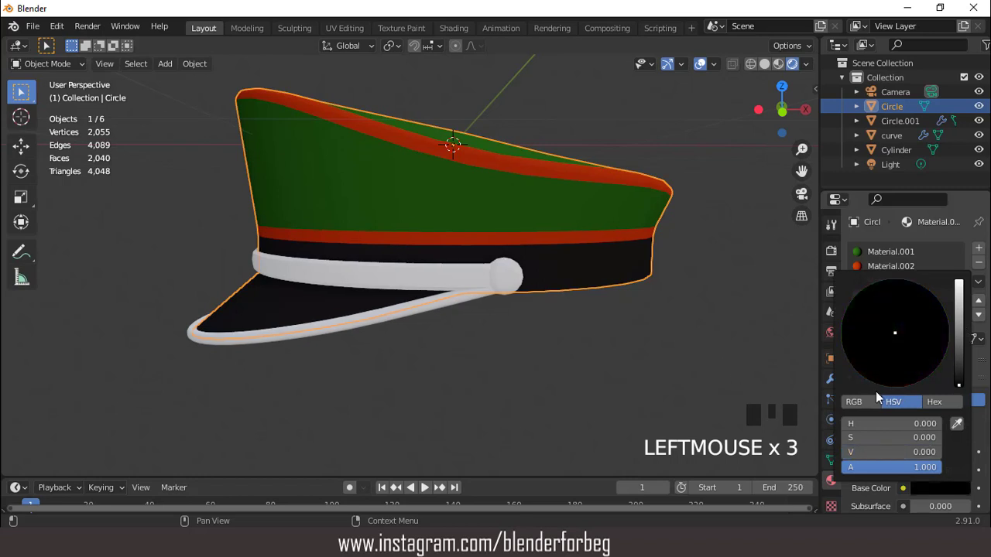
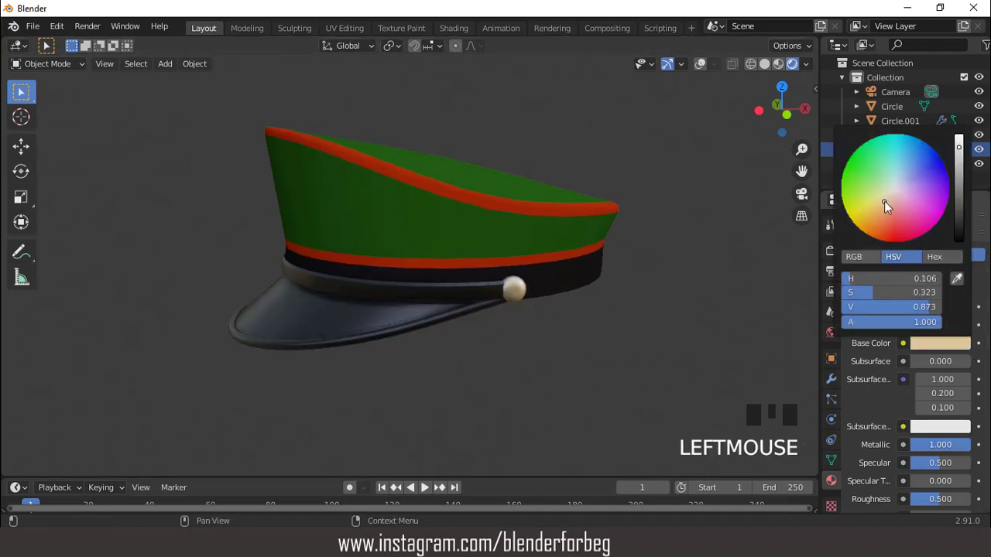
Give the button a pale cream material and apply its transforms
scroll(down, 3)
drag(480, 240, 472, 265)
scroll(up, 3)
drag(577, 254, 706, 71)
drag(647, 104, 463, 281)
key(ctrl+a)
scroll(down, 3)
drag(540, 277, 831, 381)
click(831, 381)
click(881, 249)
Add a Mirror modifier on Y so a matching button sits on the cap's other side
drag(712, 412, 928, 301)
drag(513, 253, 613, 129)
drag(612, 129, 527, 204)
scroll(up, 3)
scroll(down, 3)
drag(478, 236, 536, 240)
scroll(up, 3)
scroll(down, 3)
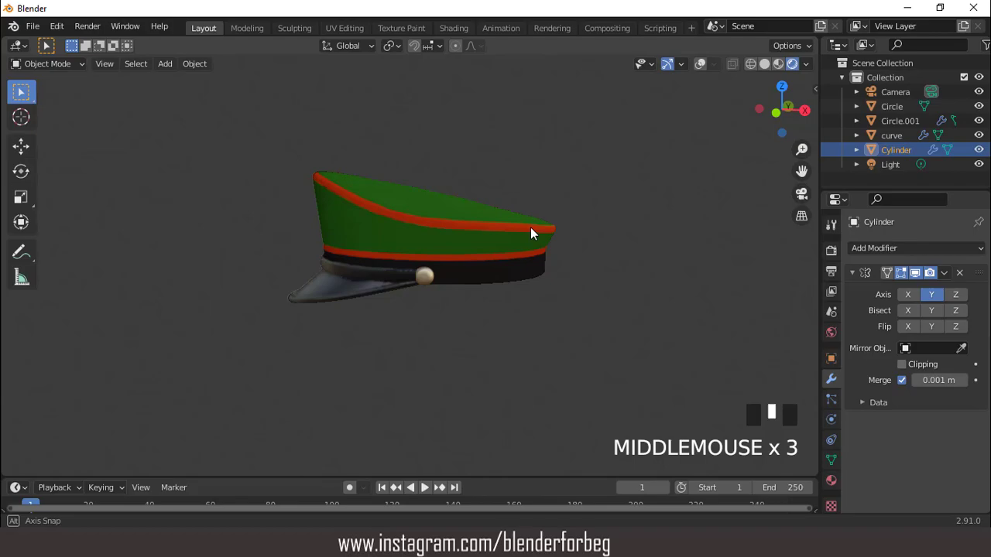